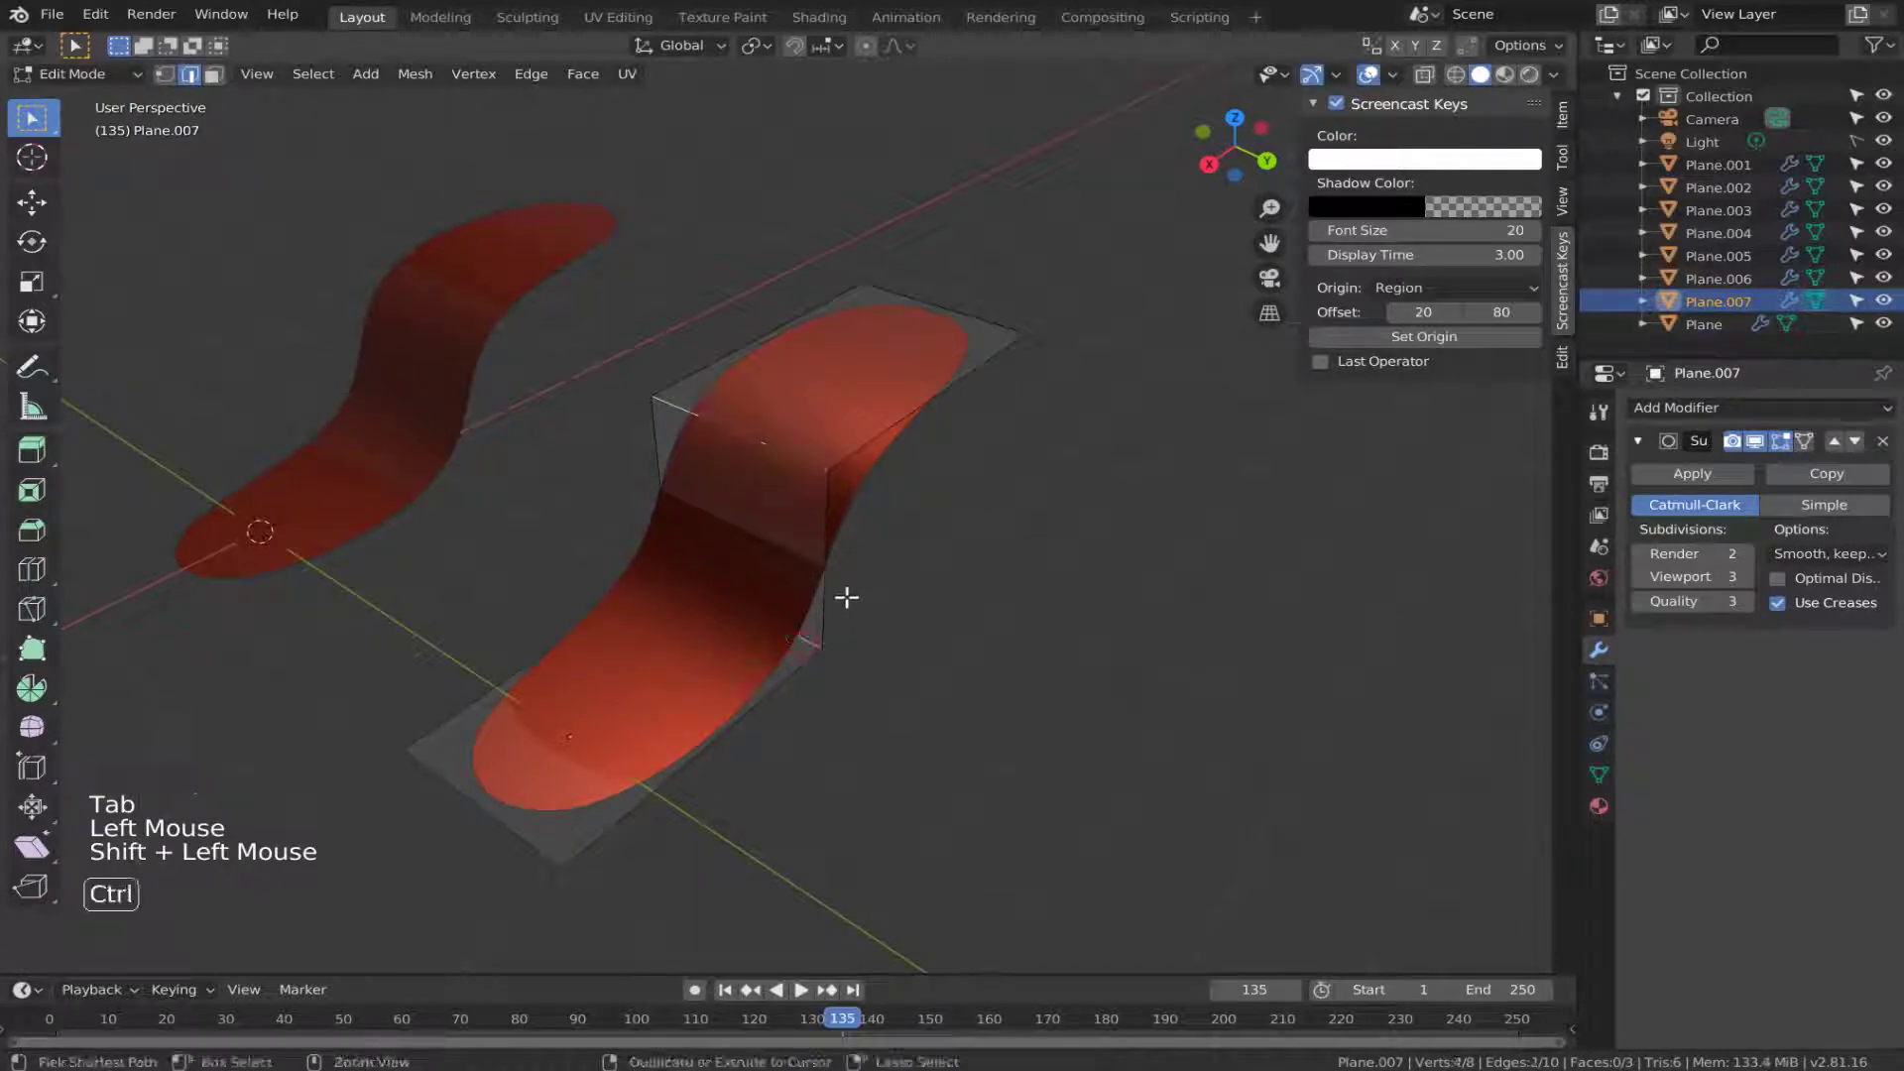
Bevel the two bend edges of Plane.007 so its folds become tight sharp corners.
{"action": "key", "text": "ctrl+b"}
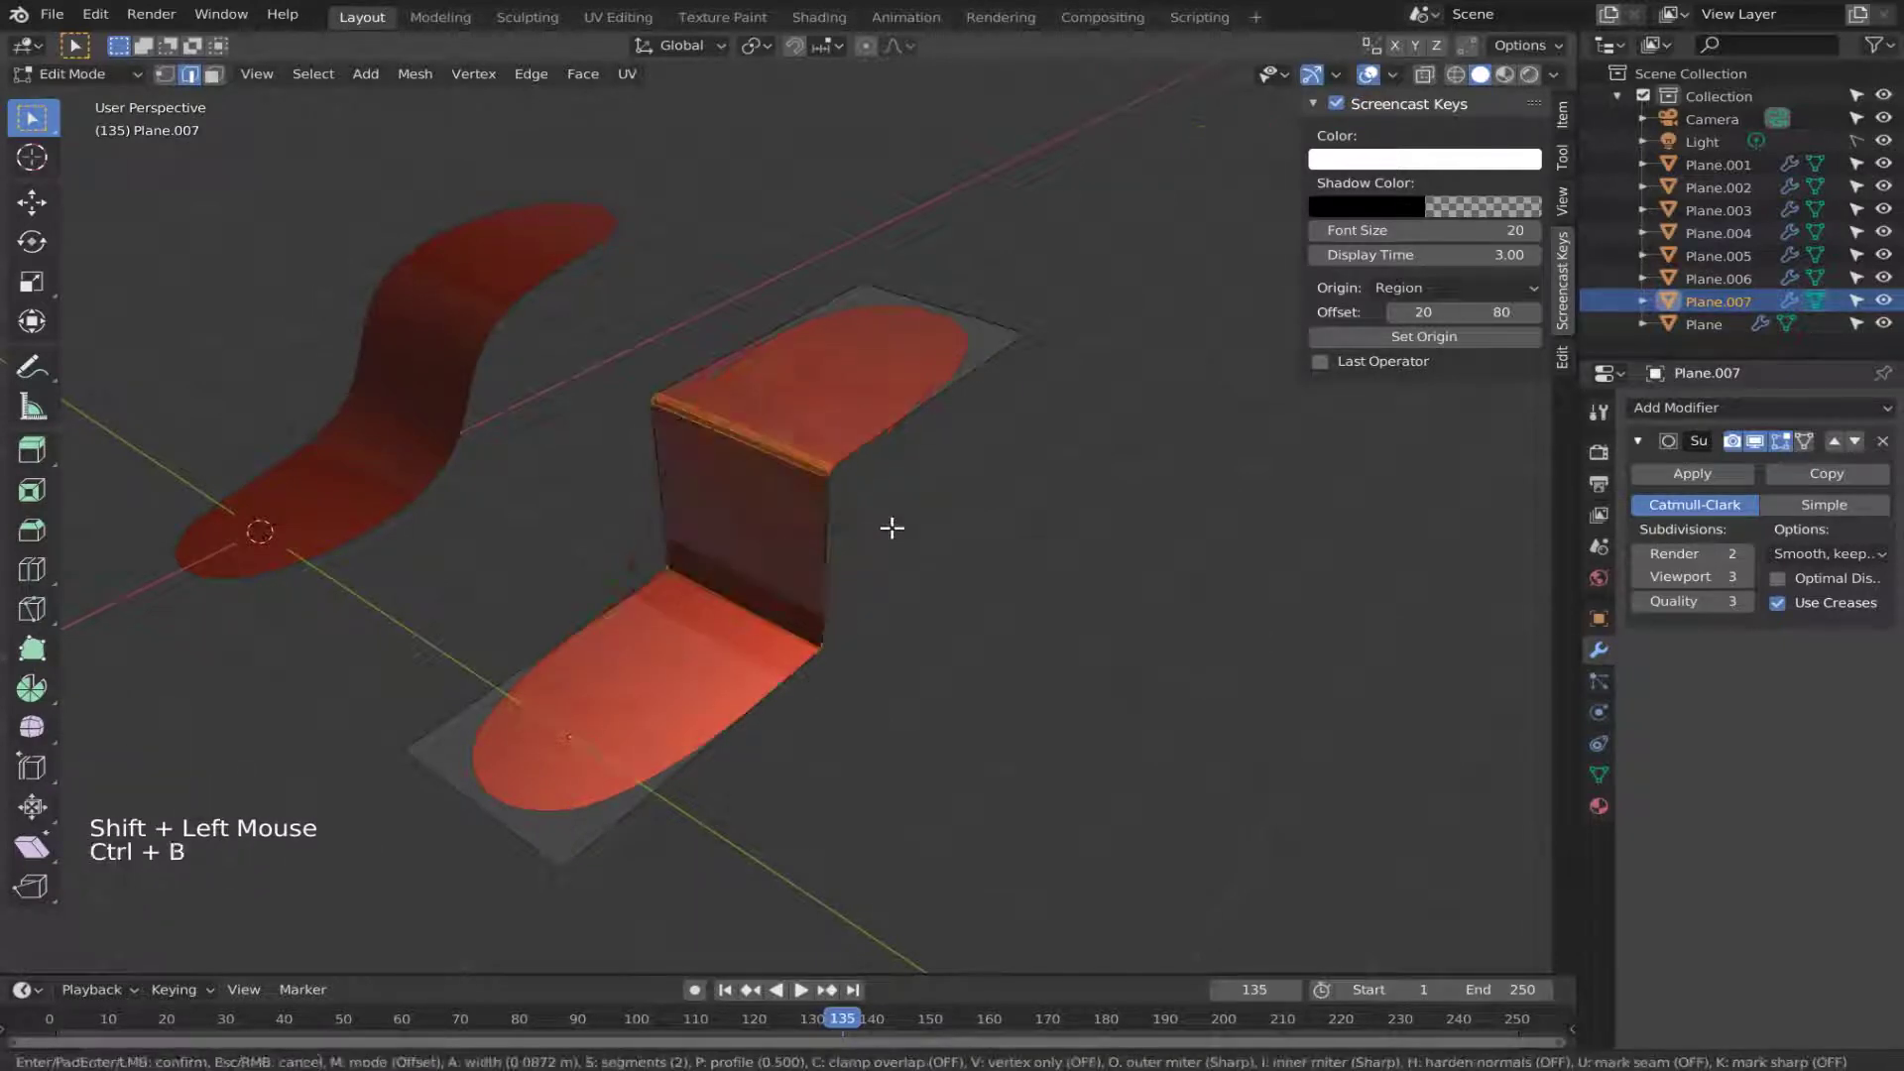
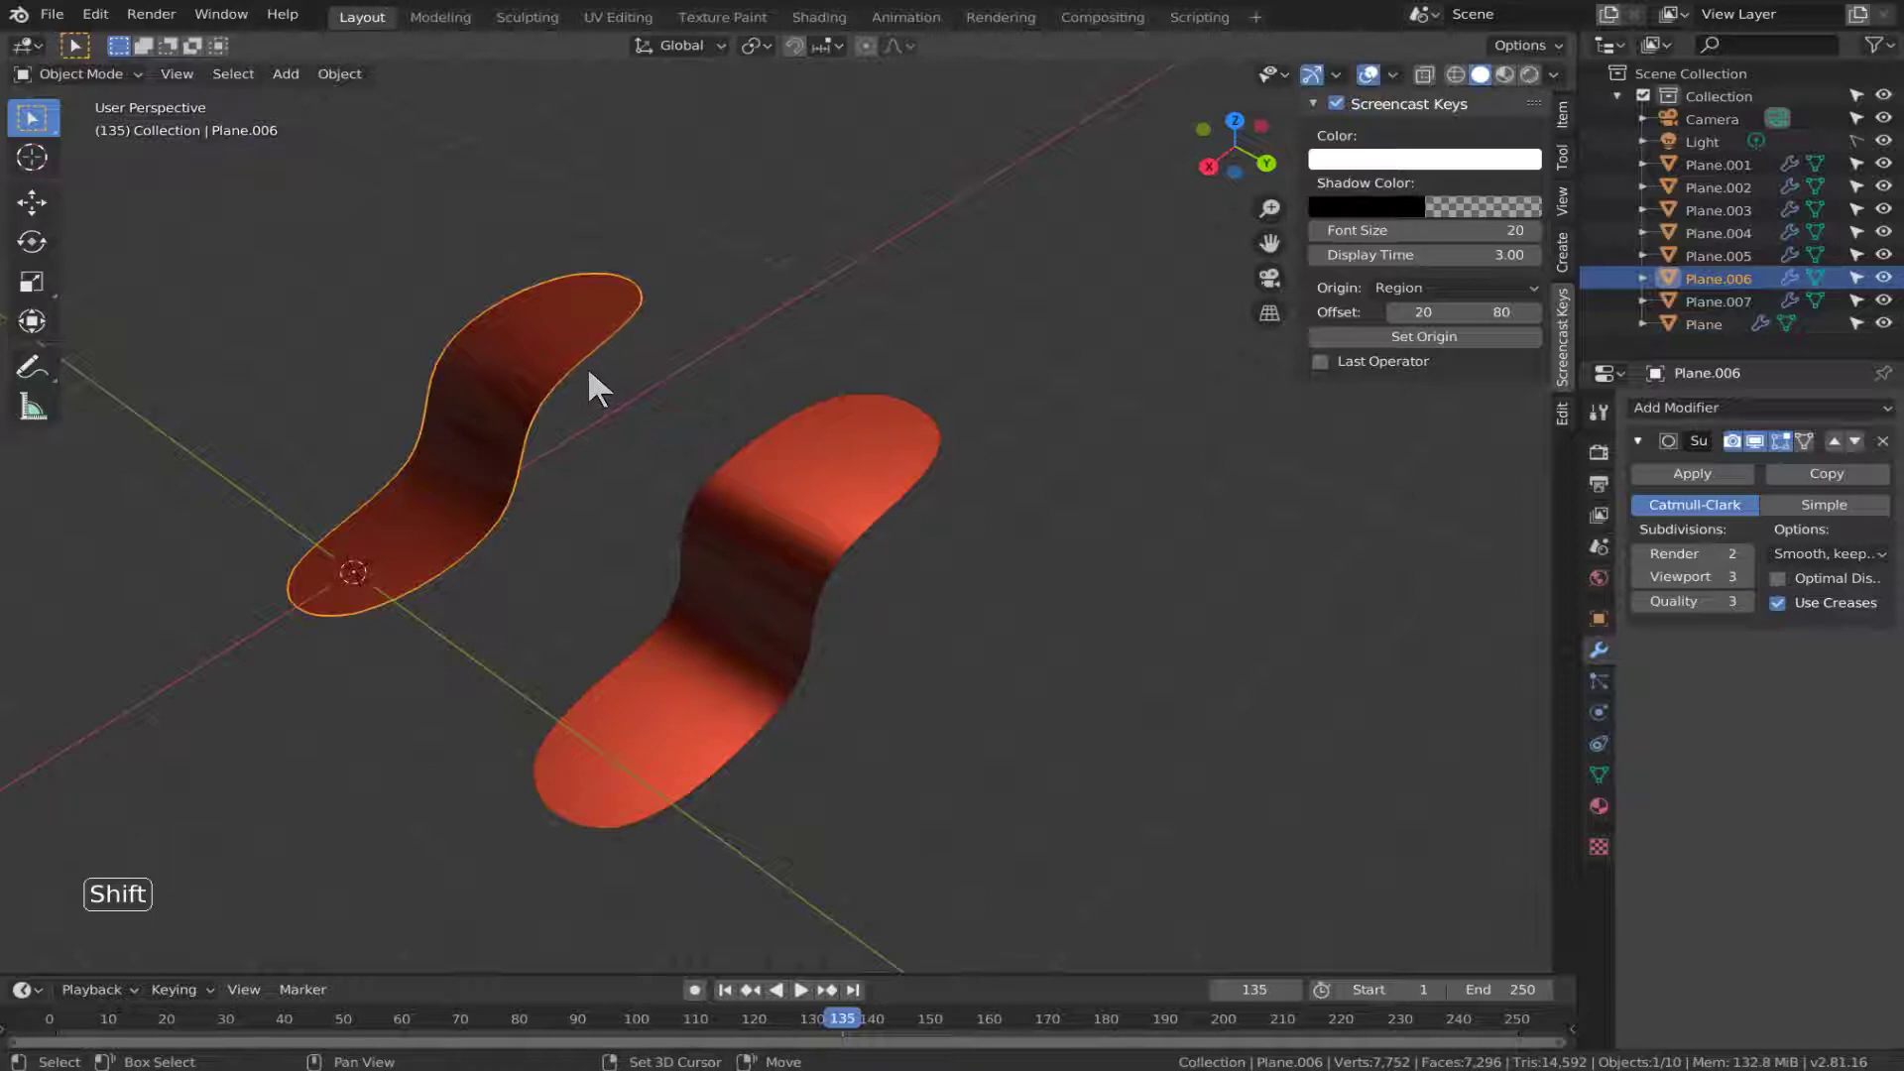
Duplicate the bent strip as Plane.006 and enter mesh editing with its bend edges selected.
{"action": "middle_click", "coordinate": [668, 416]}
{"action": "scroll", "scroll_direction": "down", "scroll_amount": 3}
{"action": "middle_click", "coordinate": [660, 360]}
{"action": "key", "text": "shift+d"}
{"action": "middle_click", "coordinate": [614, 371]}
{"action": "scroll", "scroll_direction": "up", "scroll_amount": 3}
{"action": "middle_click", "coordinate": [734, 437]}
{"action": "middle_click", "coordinate": [824, 504]}
{"action": "double_click", "coordinate": [1169, 558]}
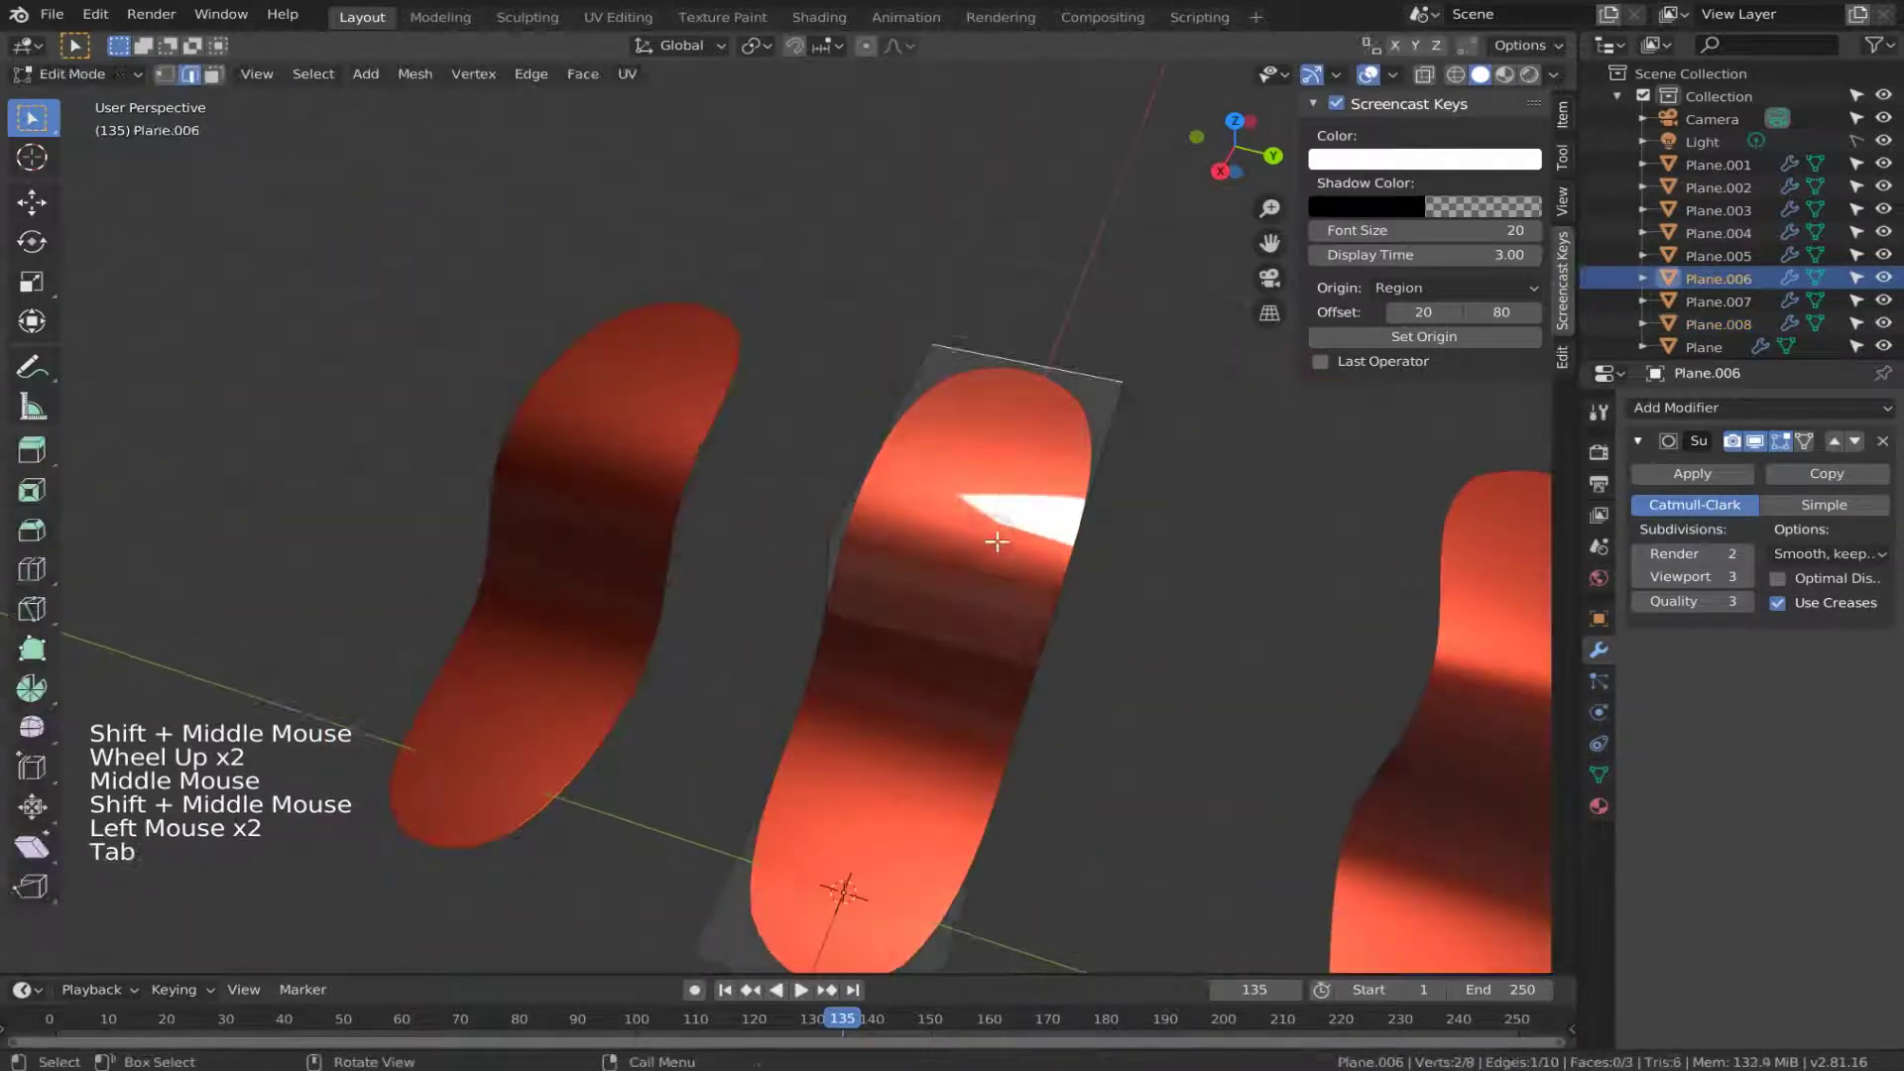
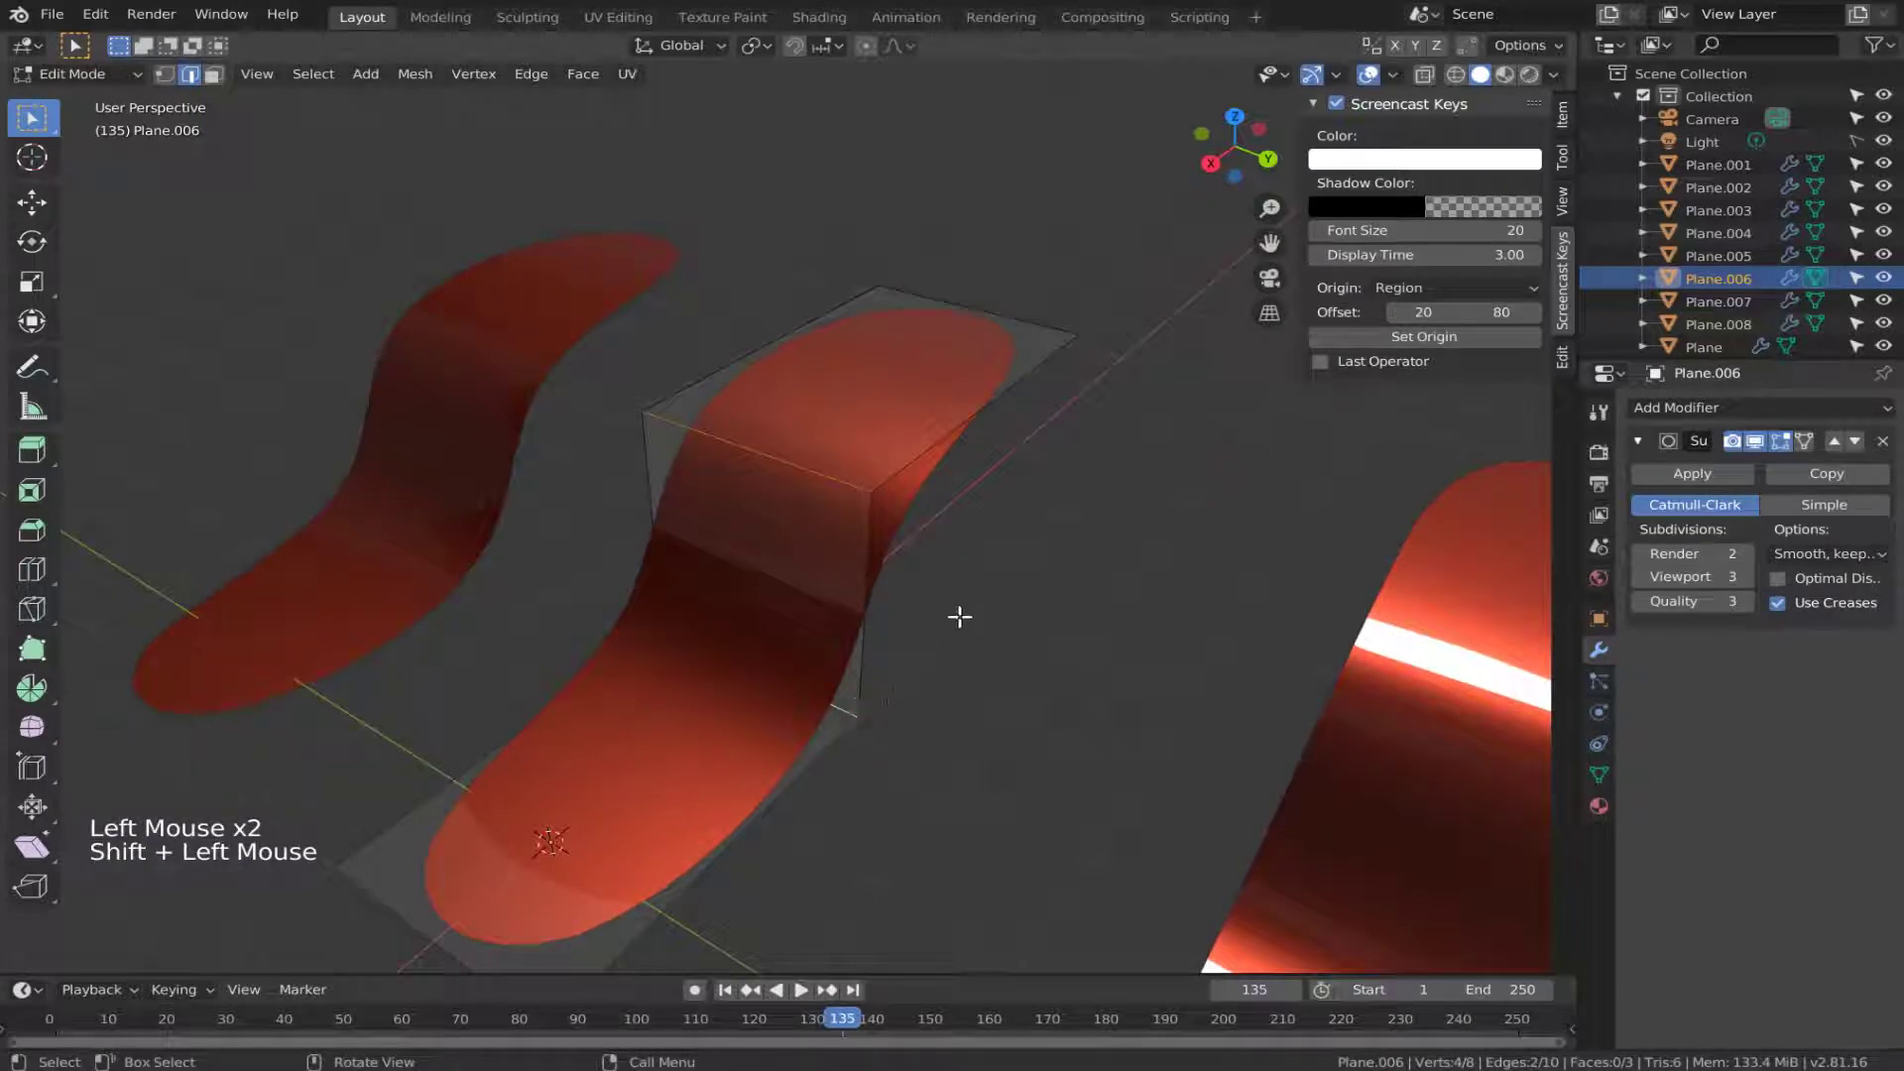
Crease the bend edges to 1 for sharp right-angled folds and return to Object Mode.
{"action": "key", "text": "shift+e"}
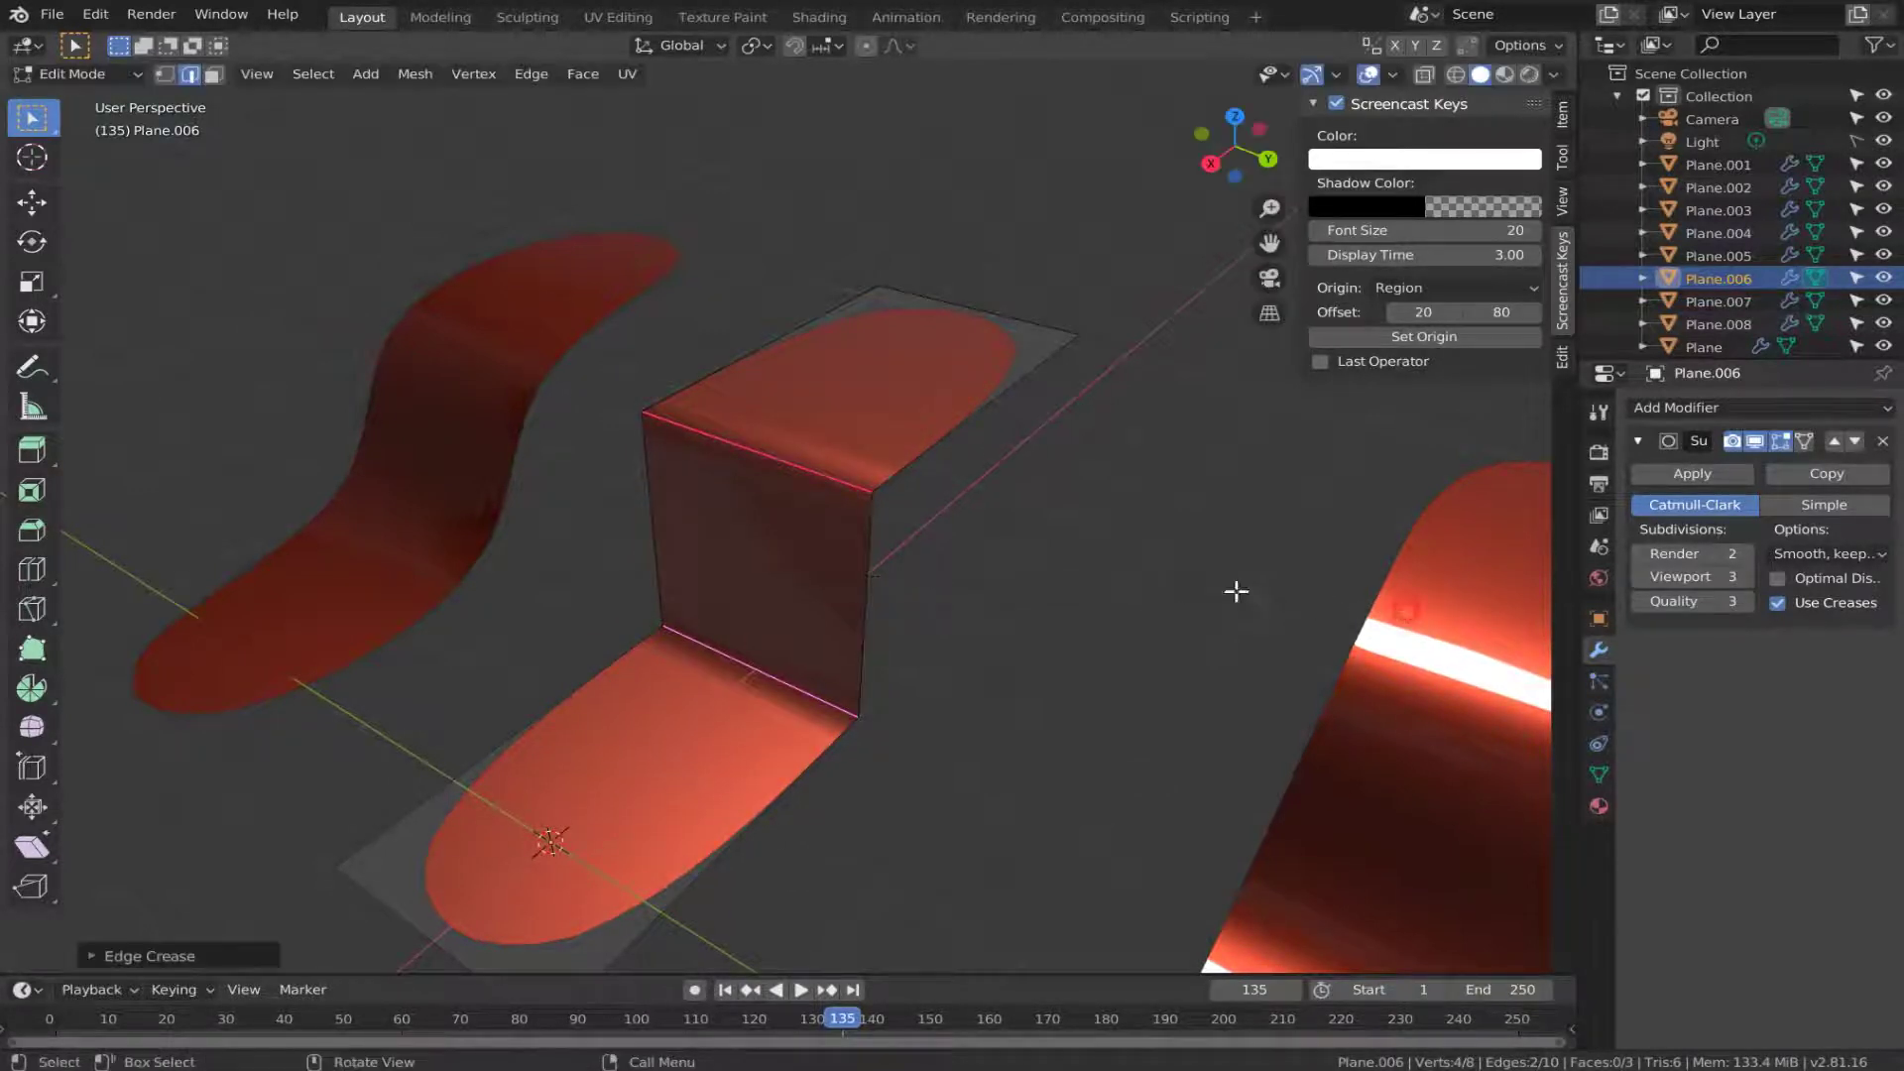
{"action": "scroll", "scroll_direction": "down", "scroll_amount": 3}
{"action": "key", "text": "Tab"}
{"action": "left_click", "coordinate": [1030, 564]}
{"action": "scroll", "scroll_direction": "down", "scroll_amount": 3}
{"action": "middle_click", "coordinate": [967, 563]}
{"action": "scroll", "scroll_direction": "up", "scroll_amount": 3}
{"action": "middle_click", "coordinate": [956, 581]}
{"action": "left_click", "coordinate": [828, 557]}
{"action": "left_click", "coordinate": [1594, 775]}
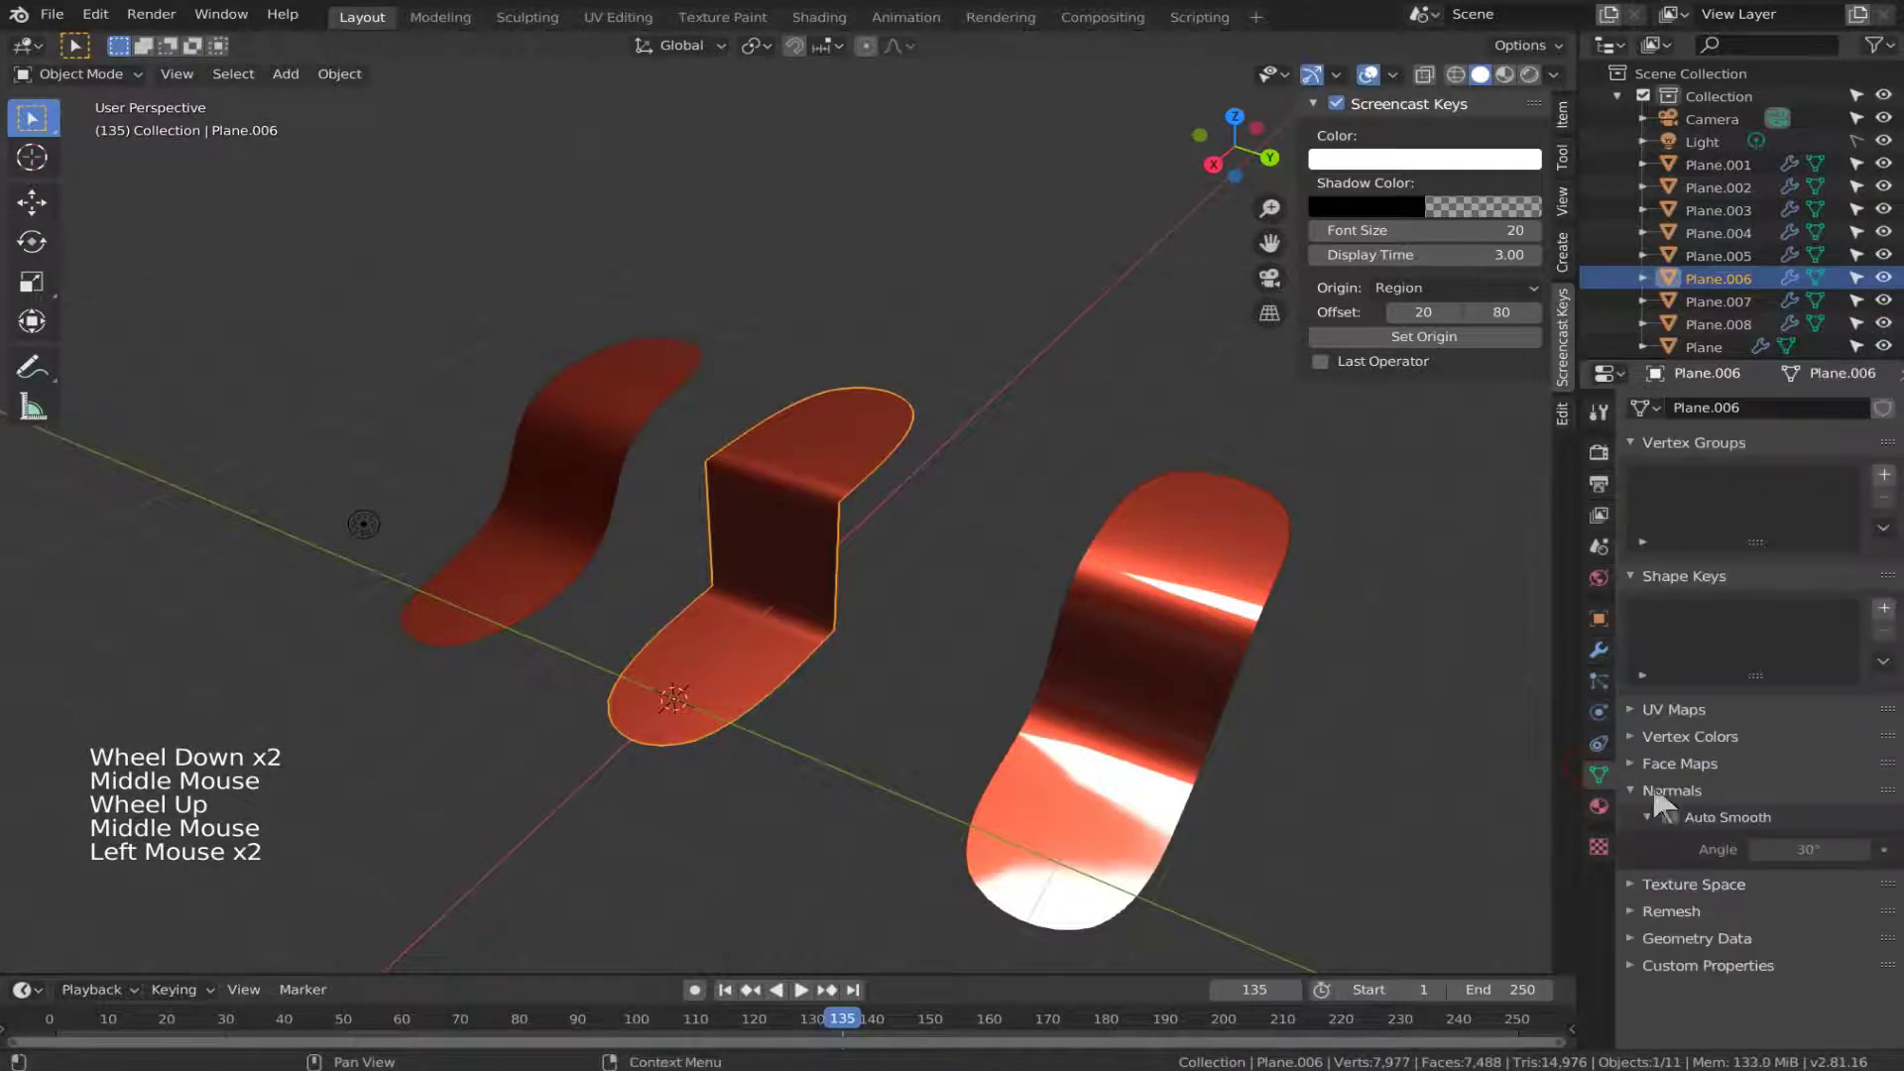
Check the creased strip in Edit Mode and select a smooth bent strip in the row.
{"action": "middle_click", "coordinate": [917, 549]}
{"action": "scroll", "scroll_direction": "up", "scroll_amount": 3}
{"action": "middle_click", "coordinate": [1031, 514]}
{"action": "middle_click", "coordinate": [997, 536]}
{"action": "scroll", "scroll_direction": "up", "scroll_amount": 3}
{"action": "key", "text": "Tab"}
{"action": "scroll", "scroll_direction": "down", "scroll_amount": 3}
{"action": "key", "text": "Tab"}
{"action": "left_click", "coordinate": [1033, 572]}
{"action": "left_click", "coordinate": [824, 544]}
{"action": "middle_click", "coordinate": [935, 569]}
{"action": "left_click", "coordinate": [692, 544]}
{"action": "middle_click", "coordinate": [827, 585]}
Duplicate the smooth bent strip as Plane.009 and move it into the row.
{"action": "key", "text": "shift+g"}
{"action": "left_click", "coordinate": [634, 445]}
{"action": "left_click", "coordinate": [759, 539]}
{"action": "key", "text": "shift+d"}
{"action": "middle_click", "coordinate": [692, 491]}
{"action": "scroll", "scroll_direction": "up", "scroll_amount": 3}
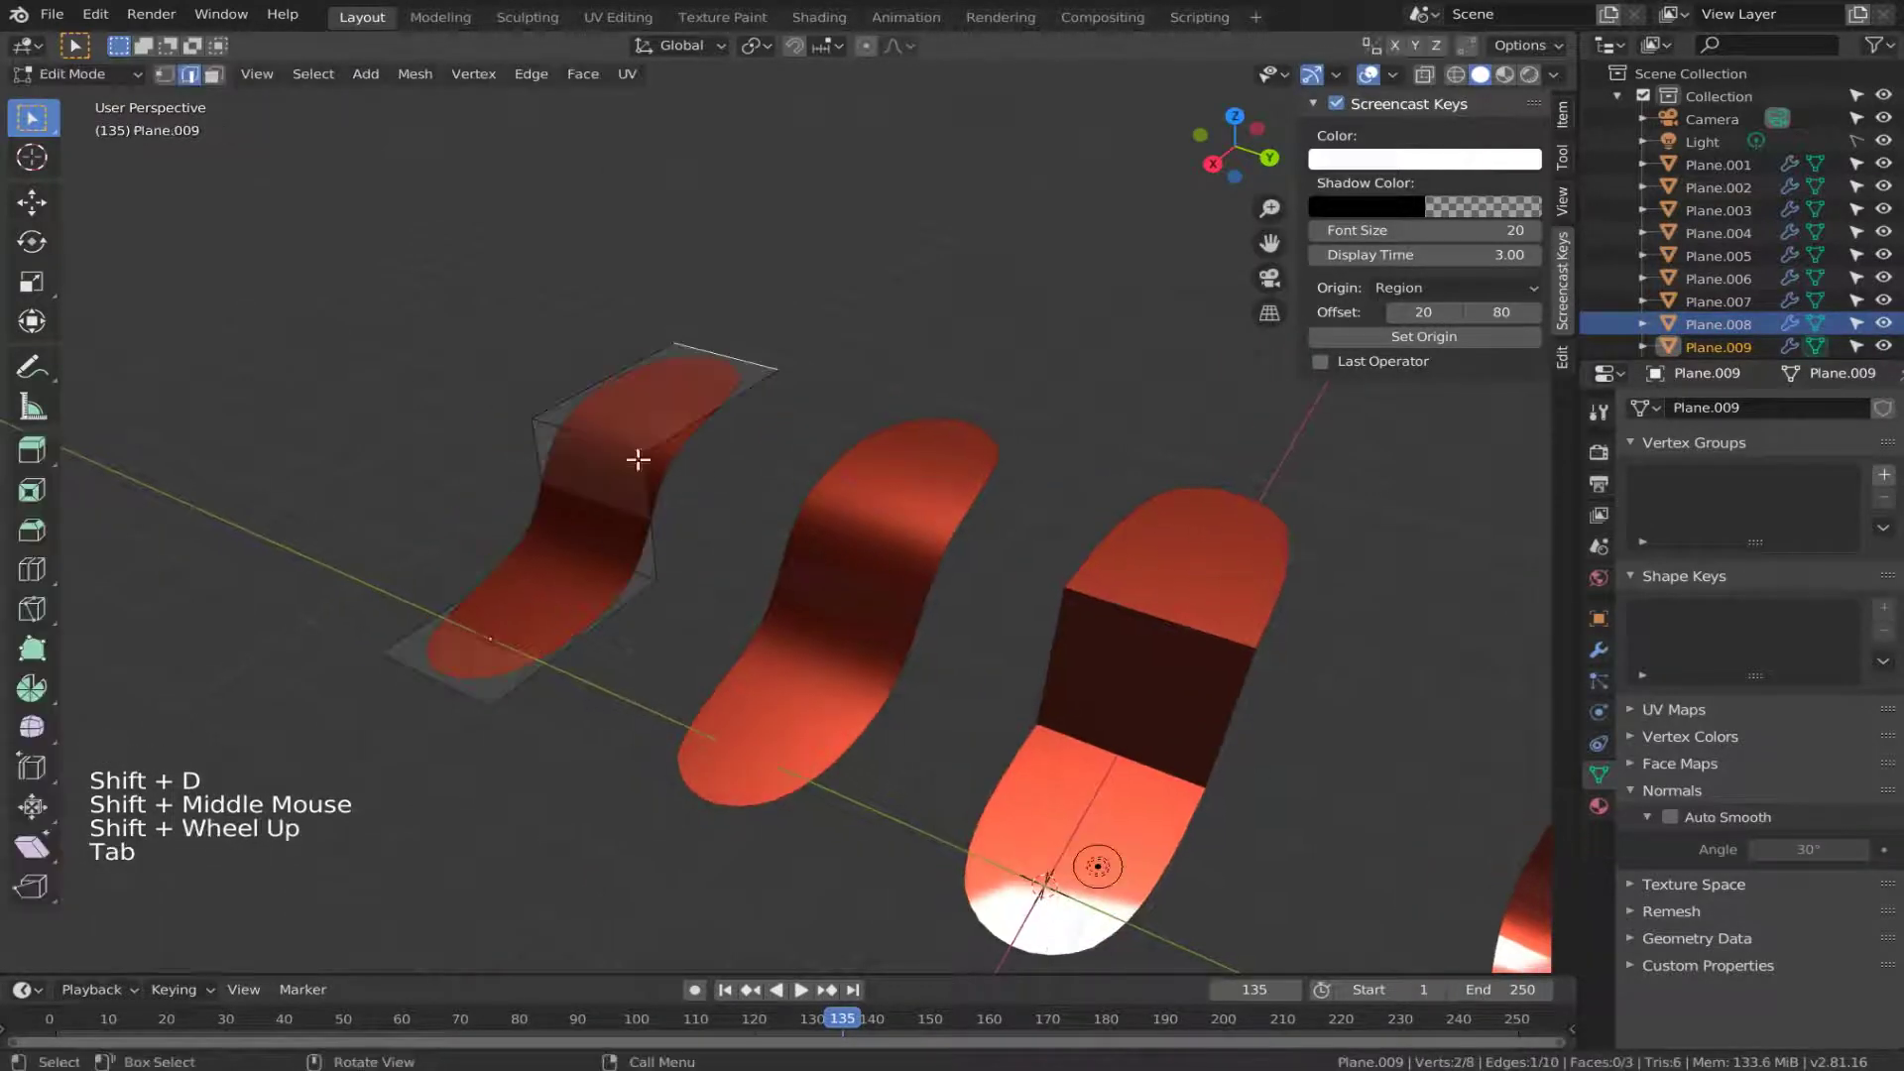
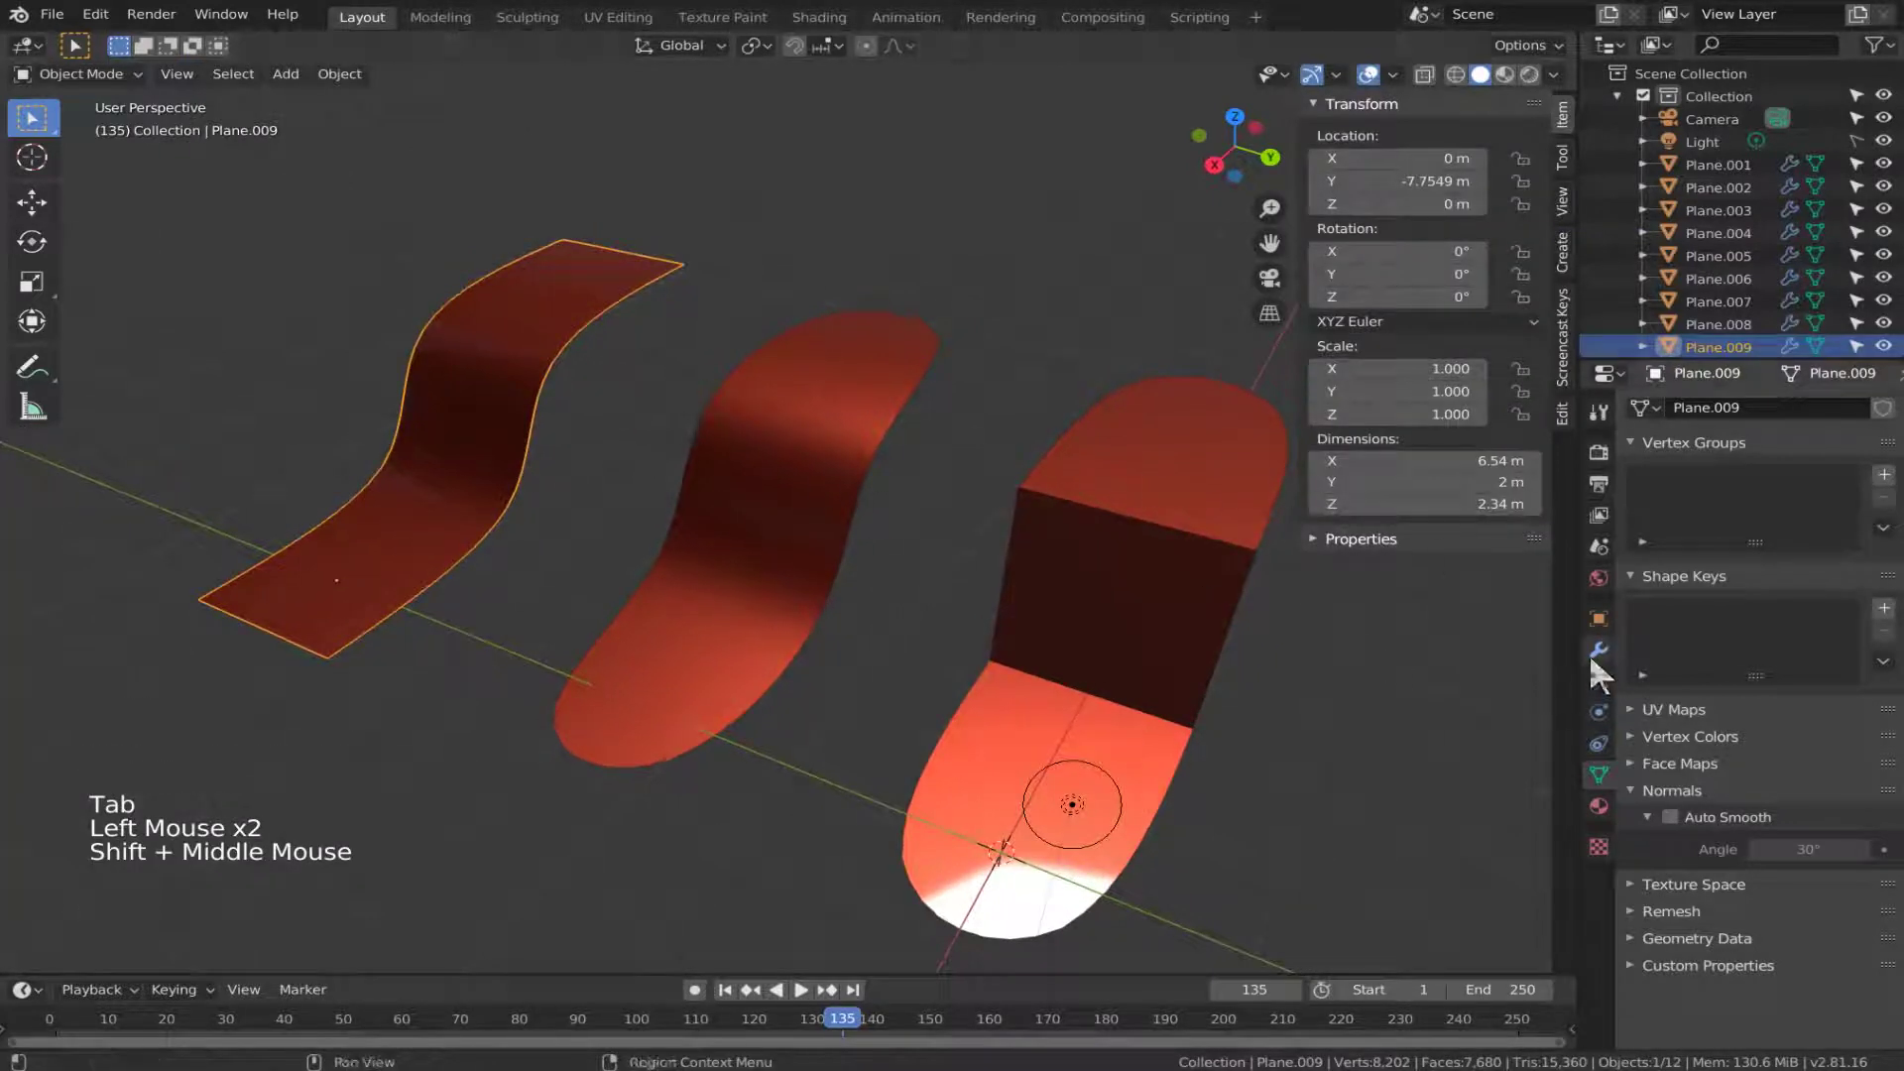
{"action": "left_click", "coordinate": [1609, 672]}
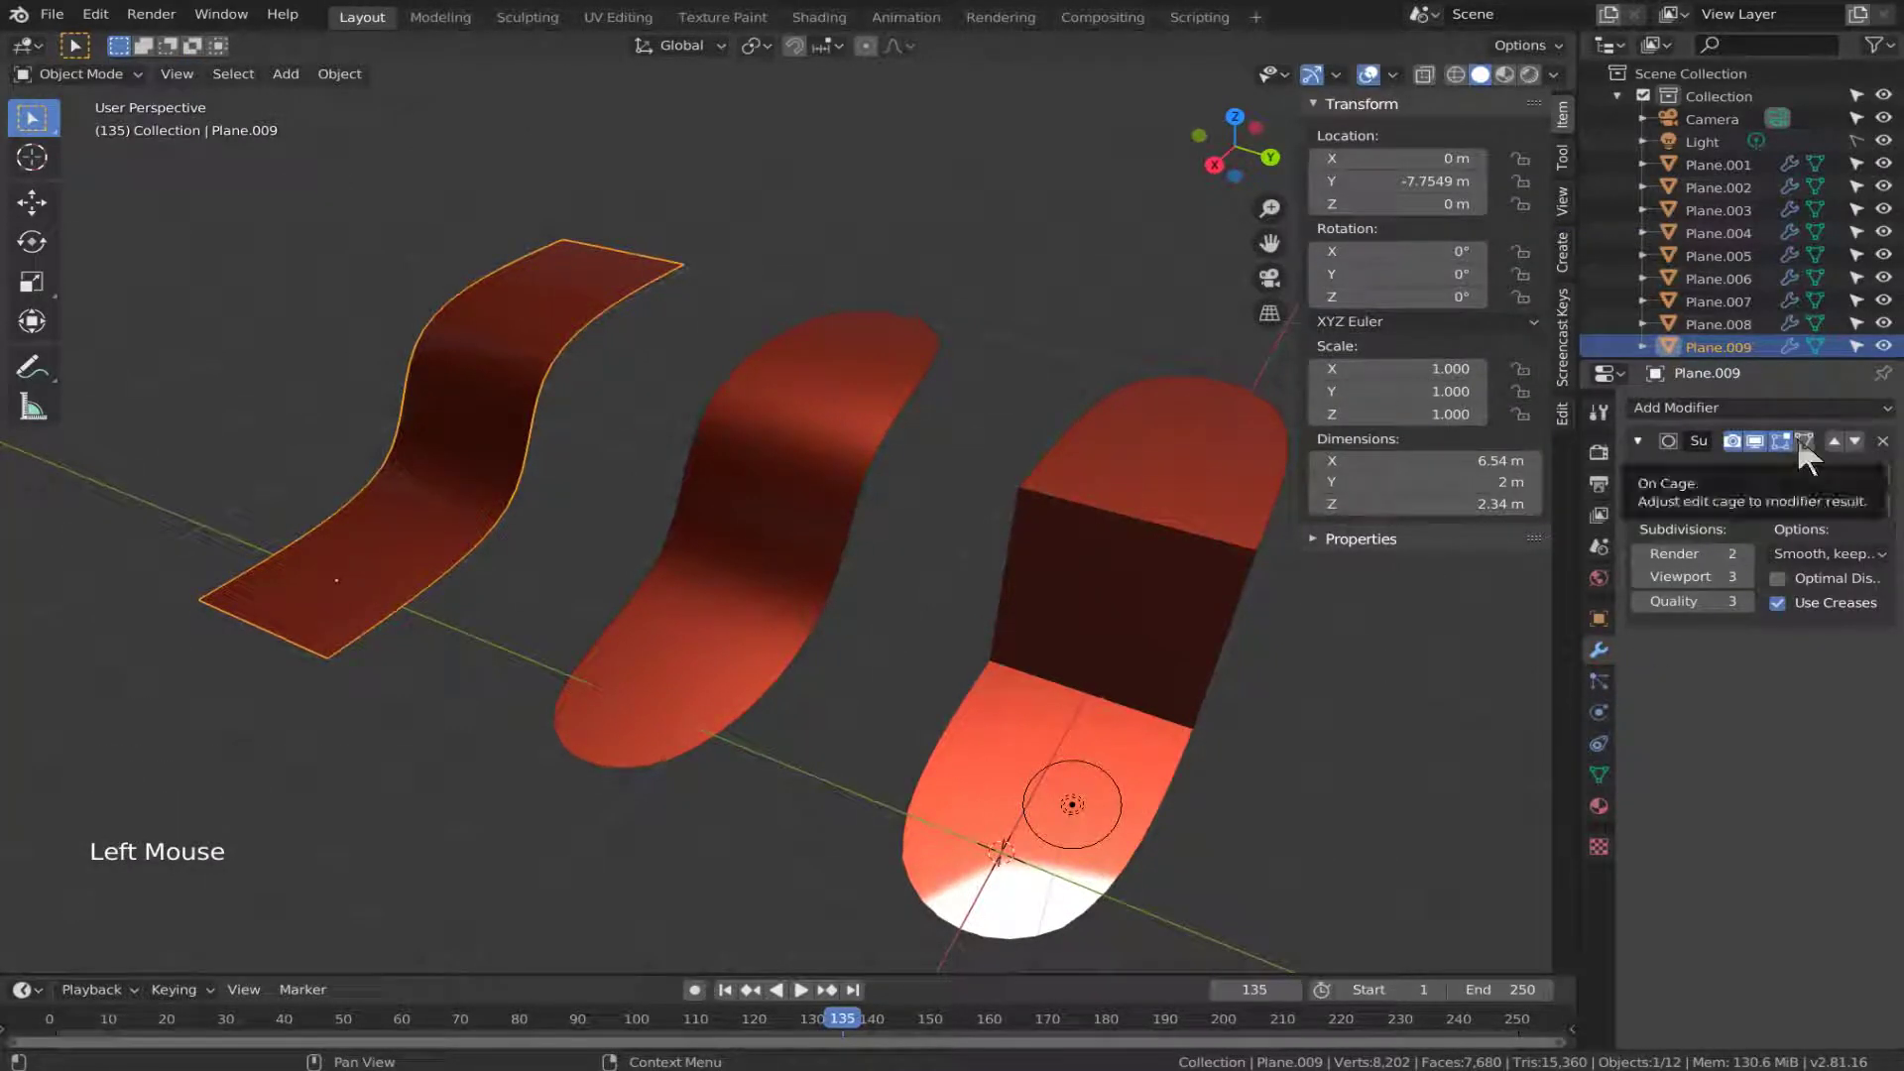
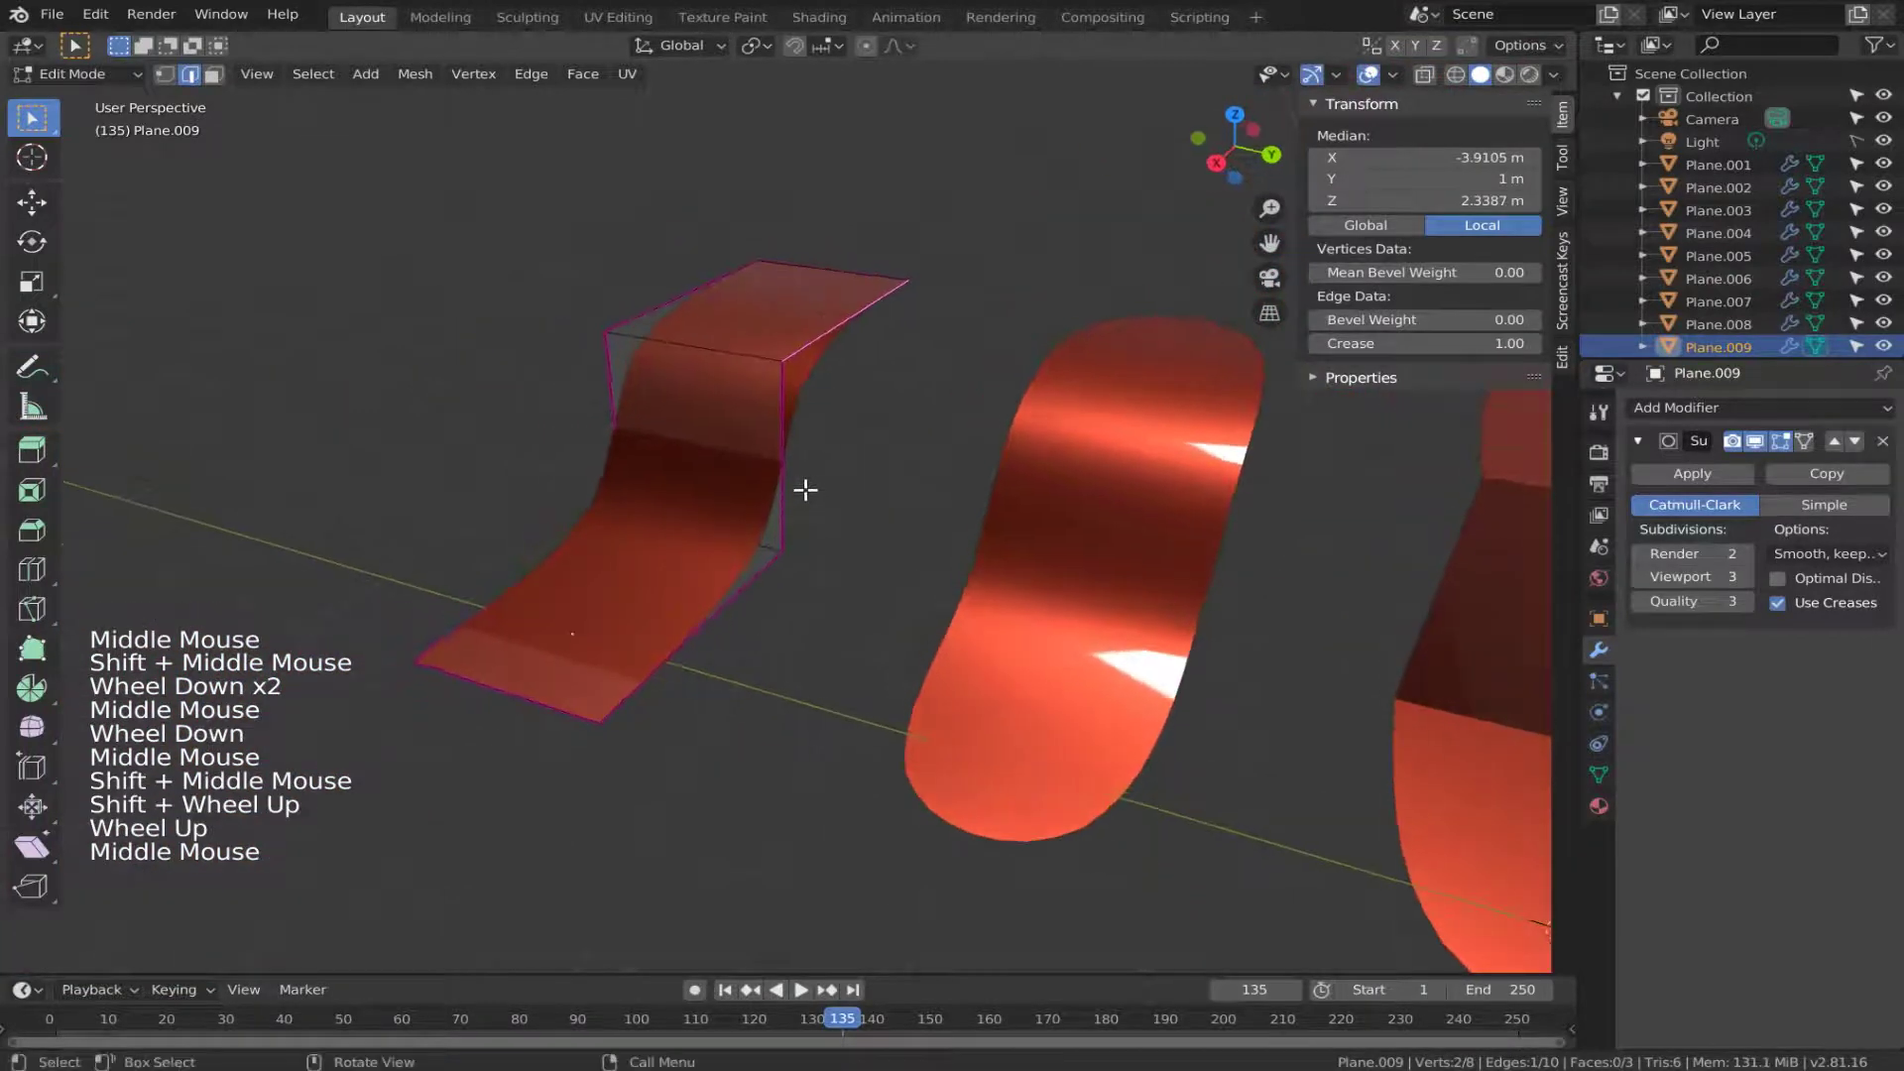
{"action": "scroll", "scroll_direction": "up", "scroll_amount": 3}
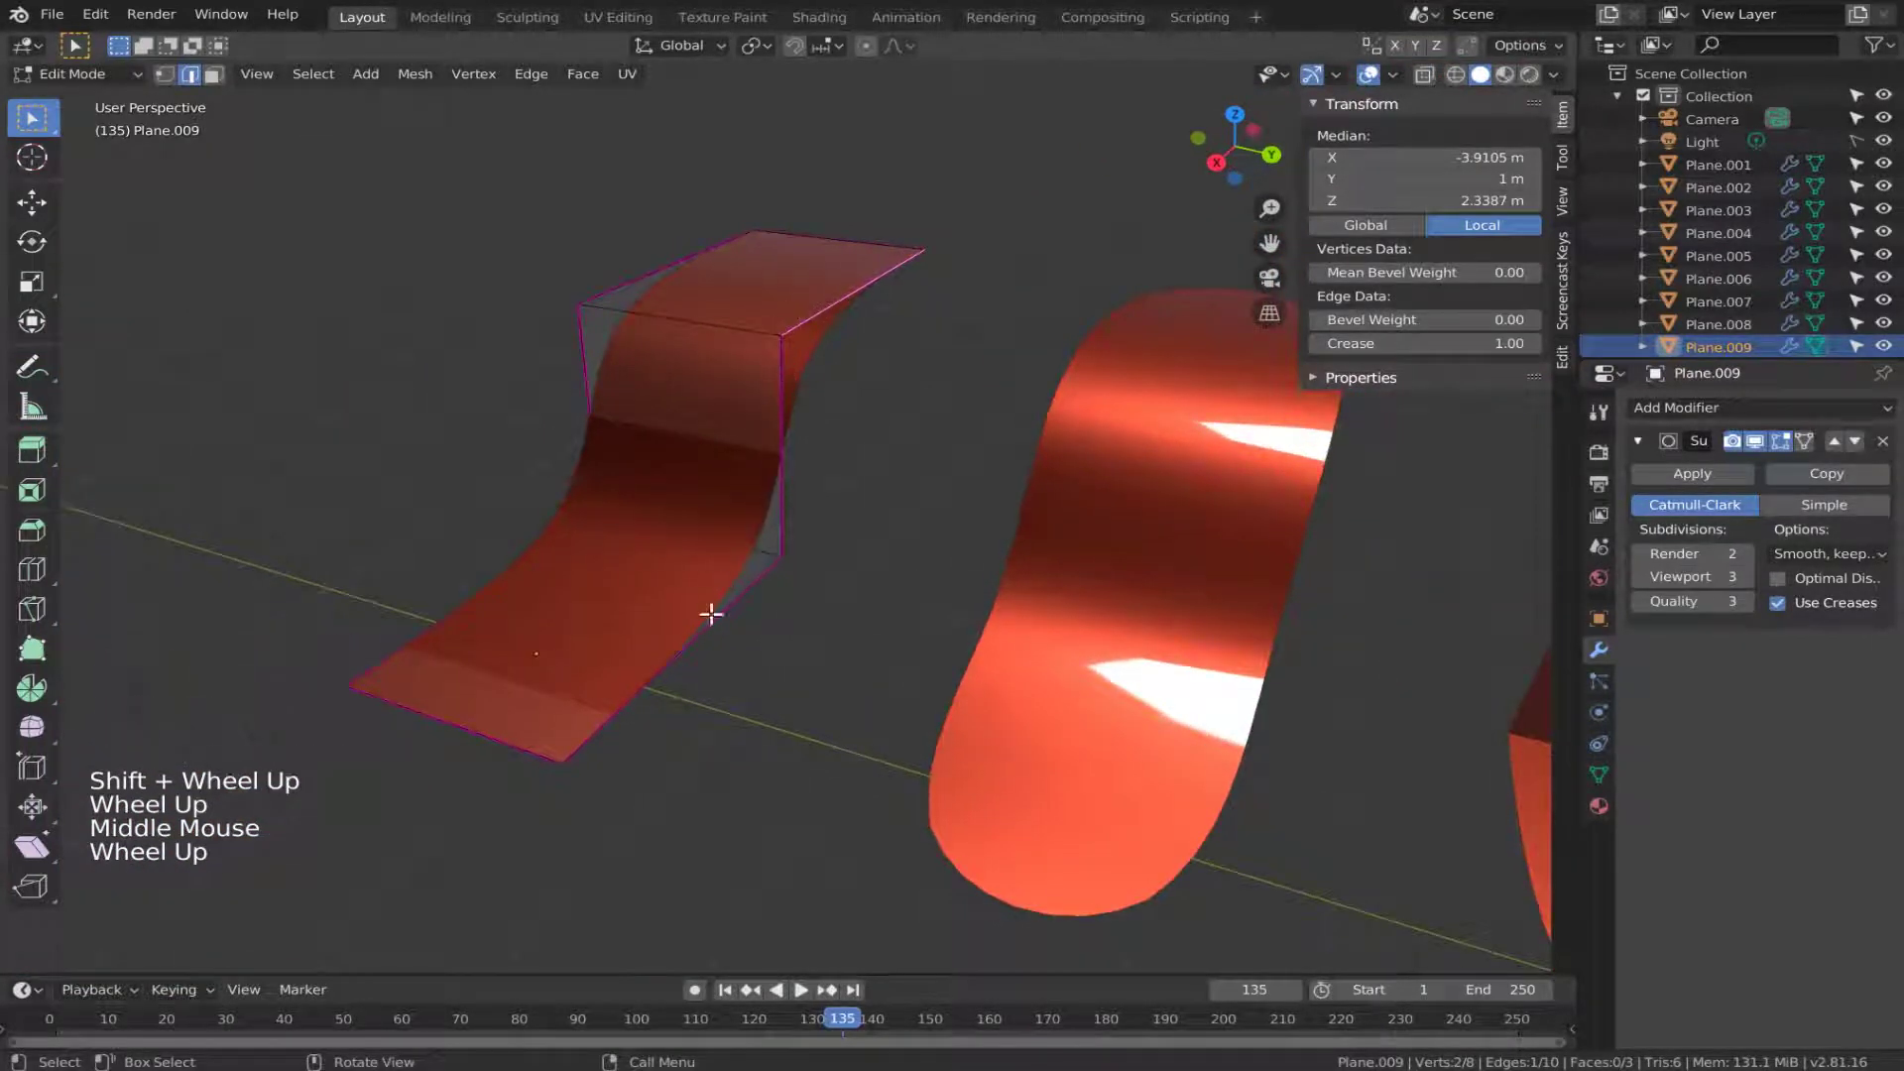
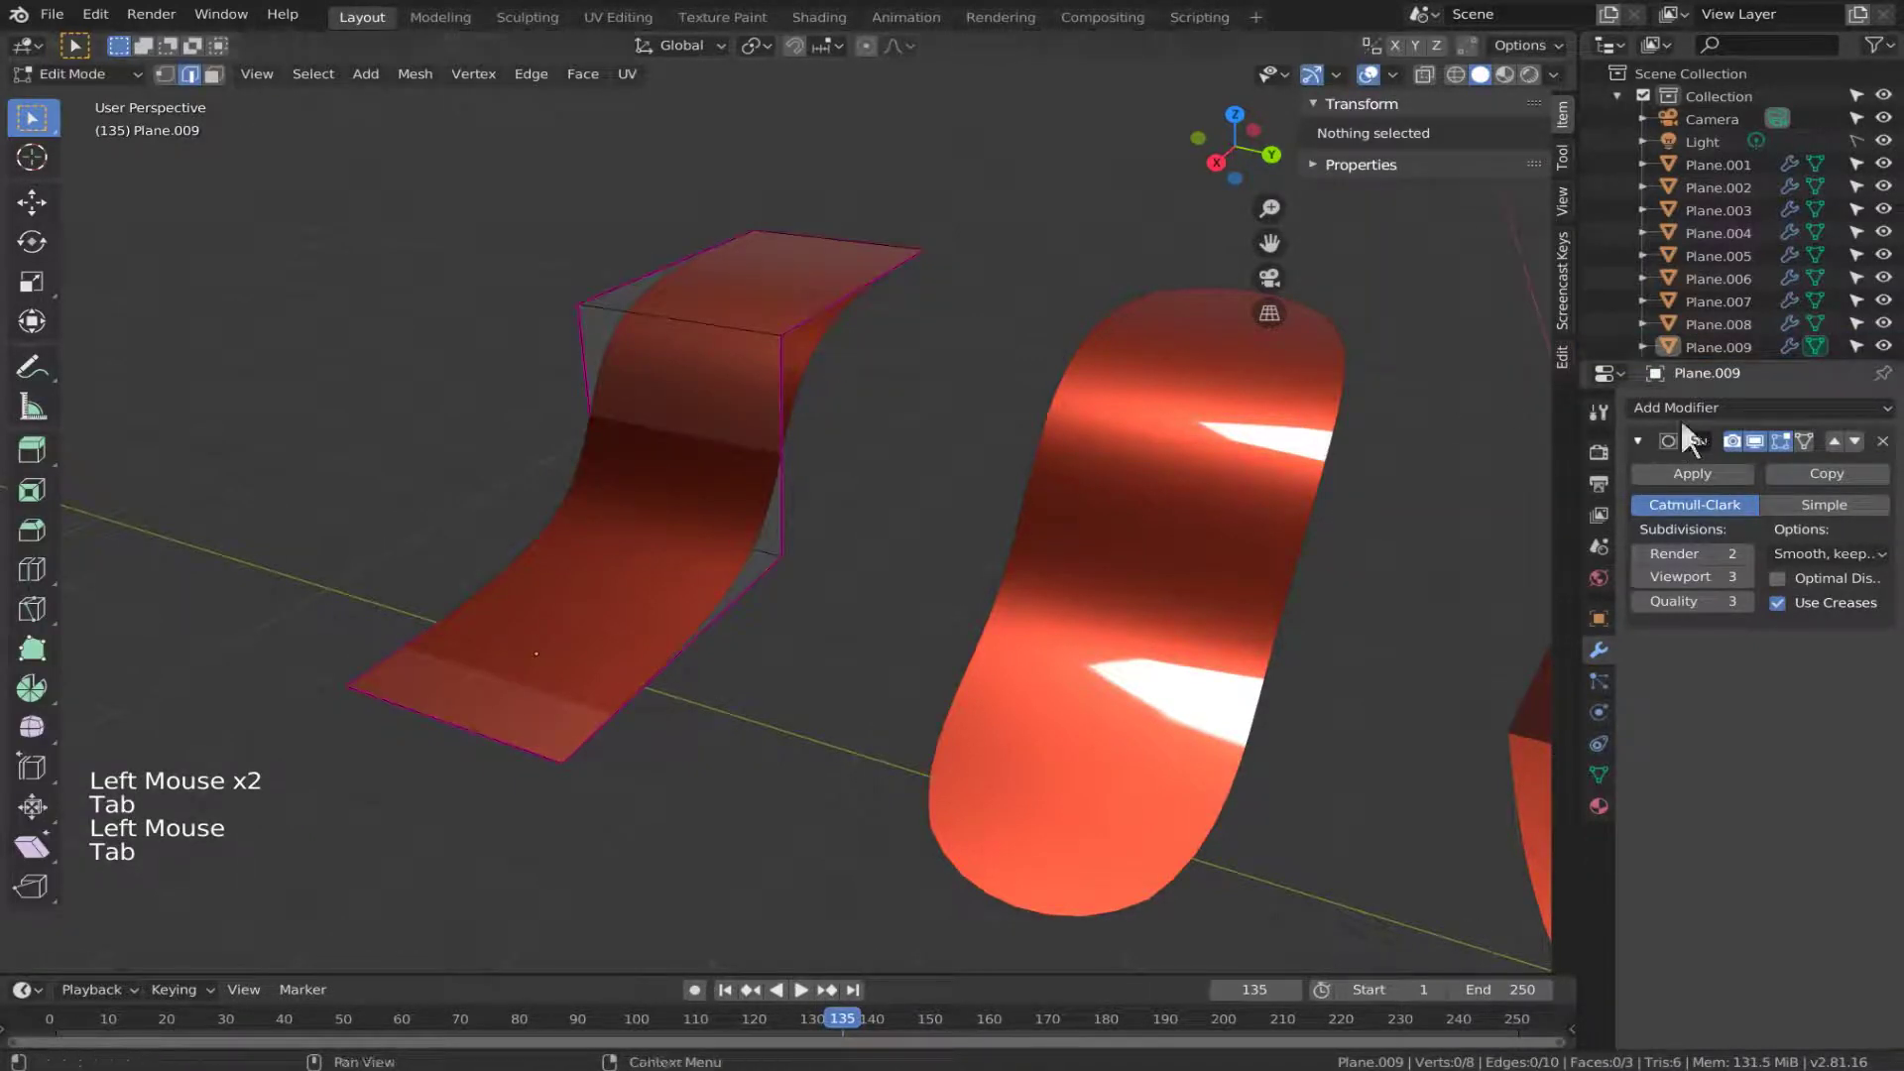
{"action": "left_click", "coordinate": [1718, 430]}
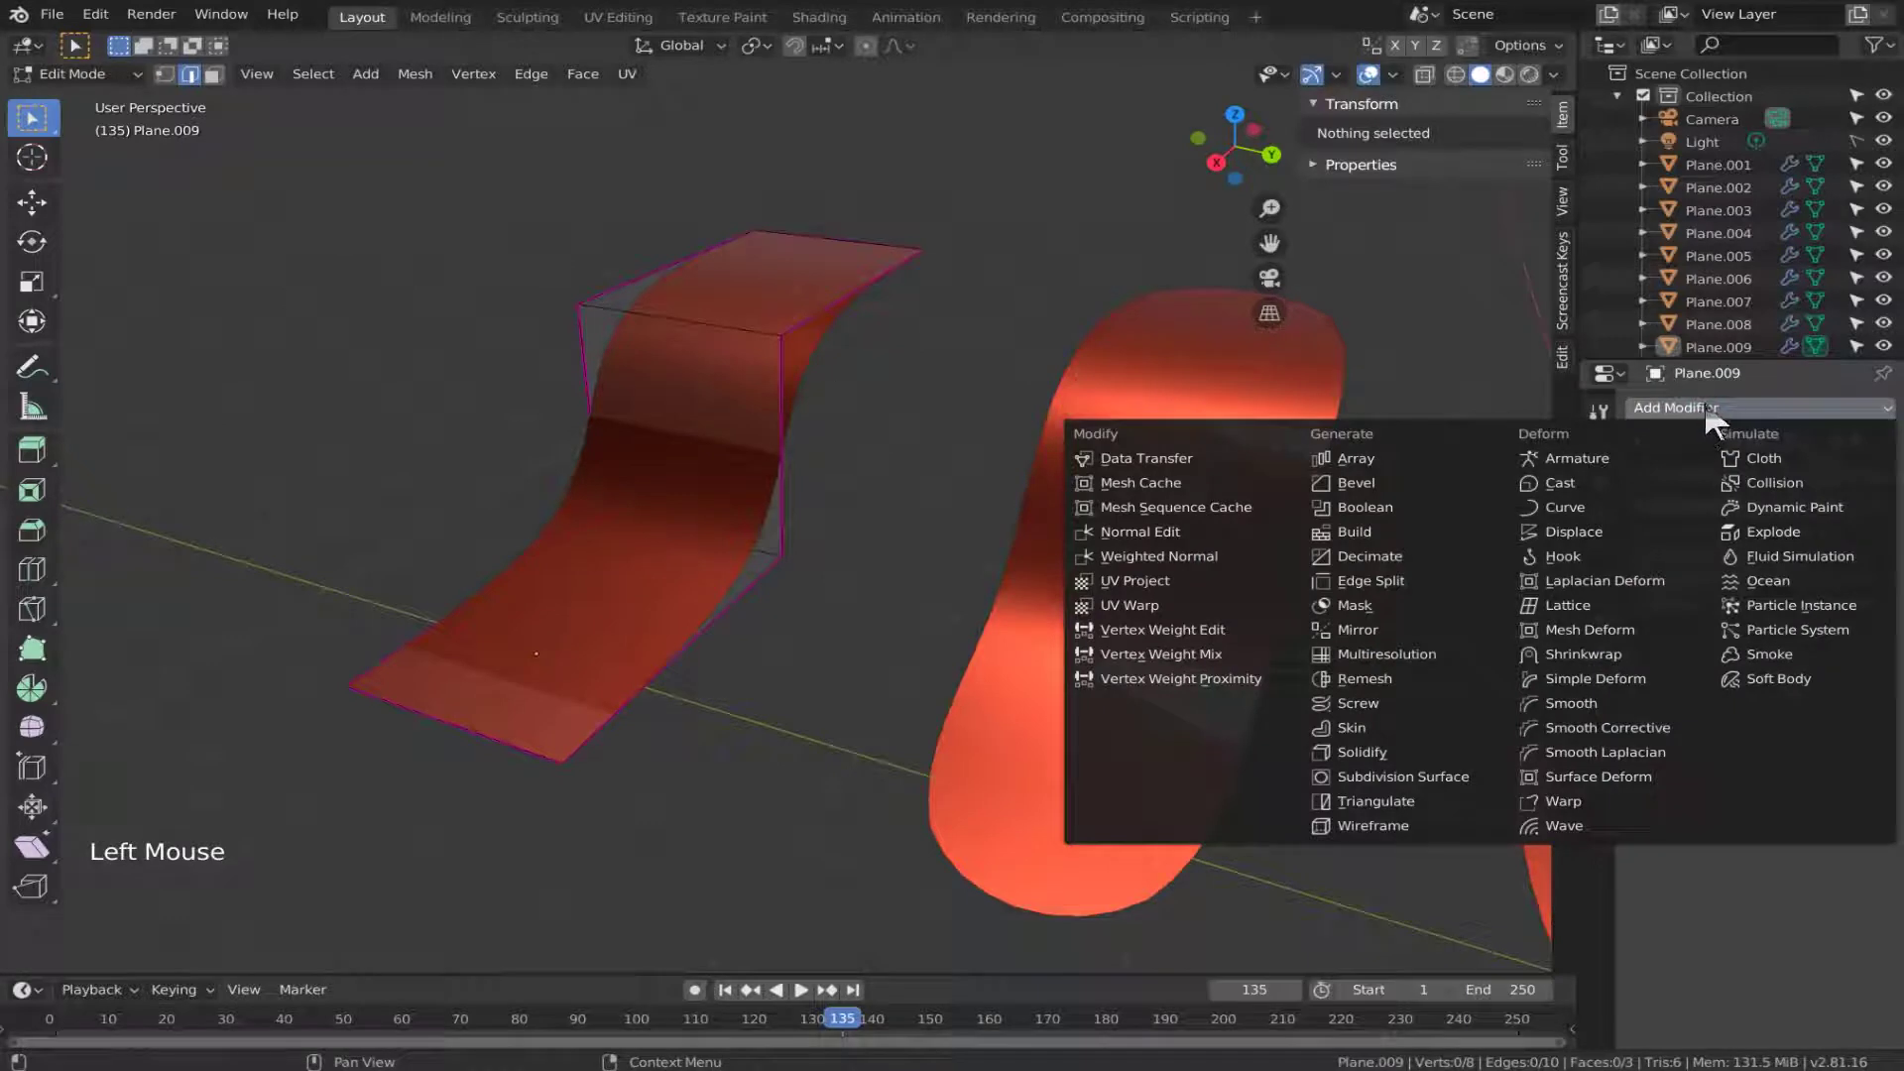
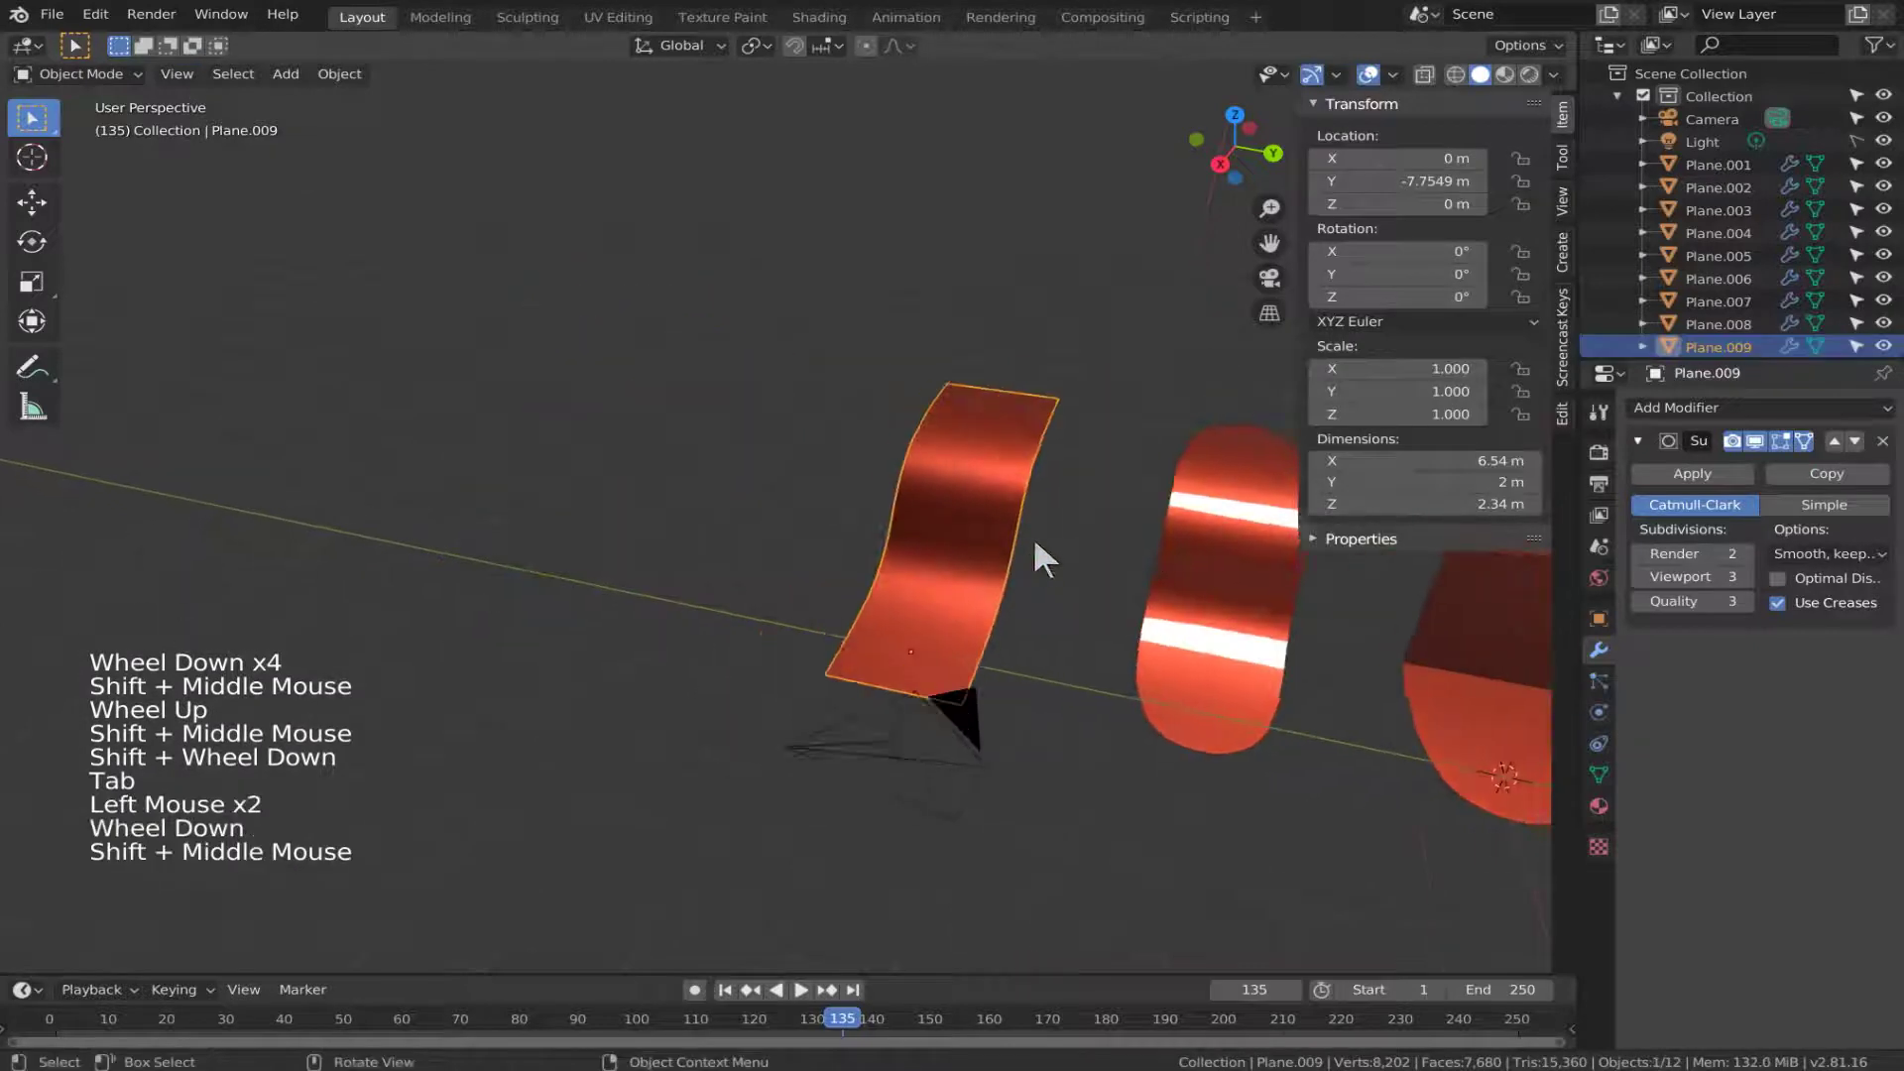
Duplicate the strip as Plane.010 and start a loop cut across it near the bends.
{"action": "middle_click", "coordinate": [1116, 573]}
{"action": "key", "text": "shift+d"}
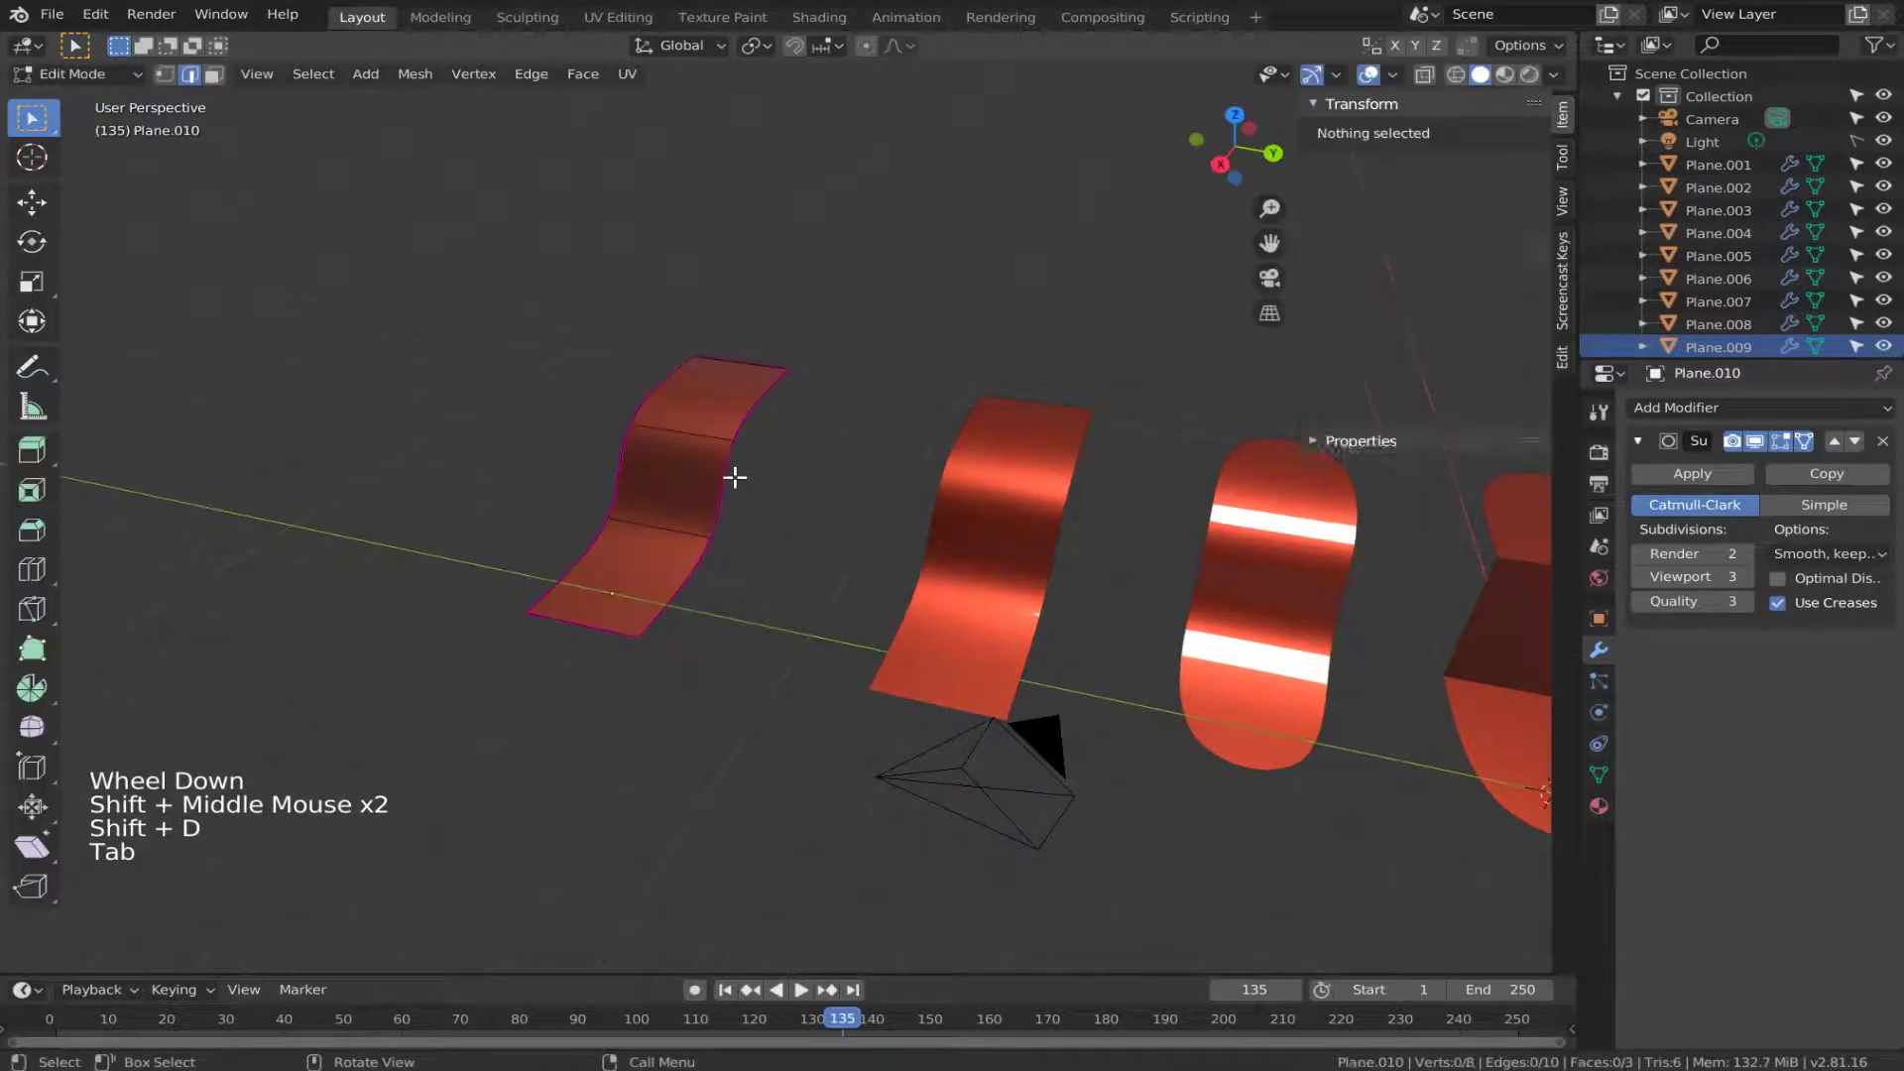
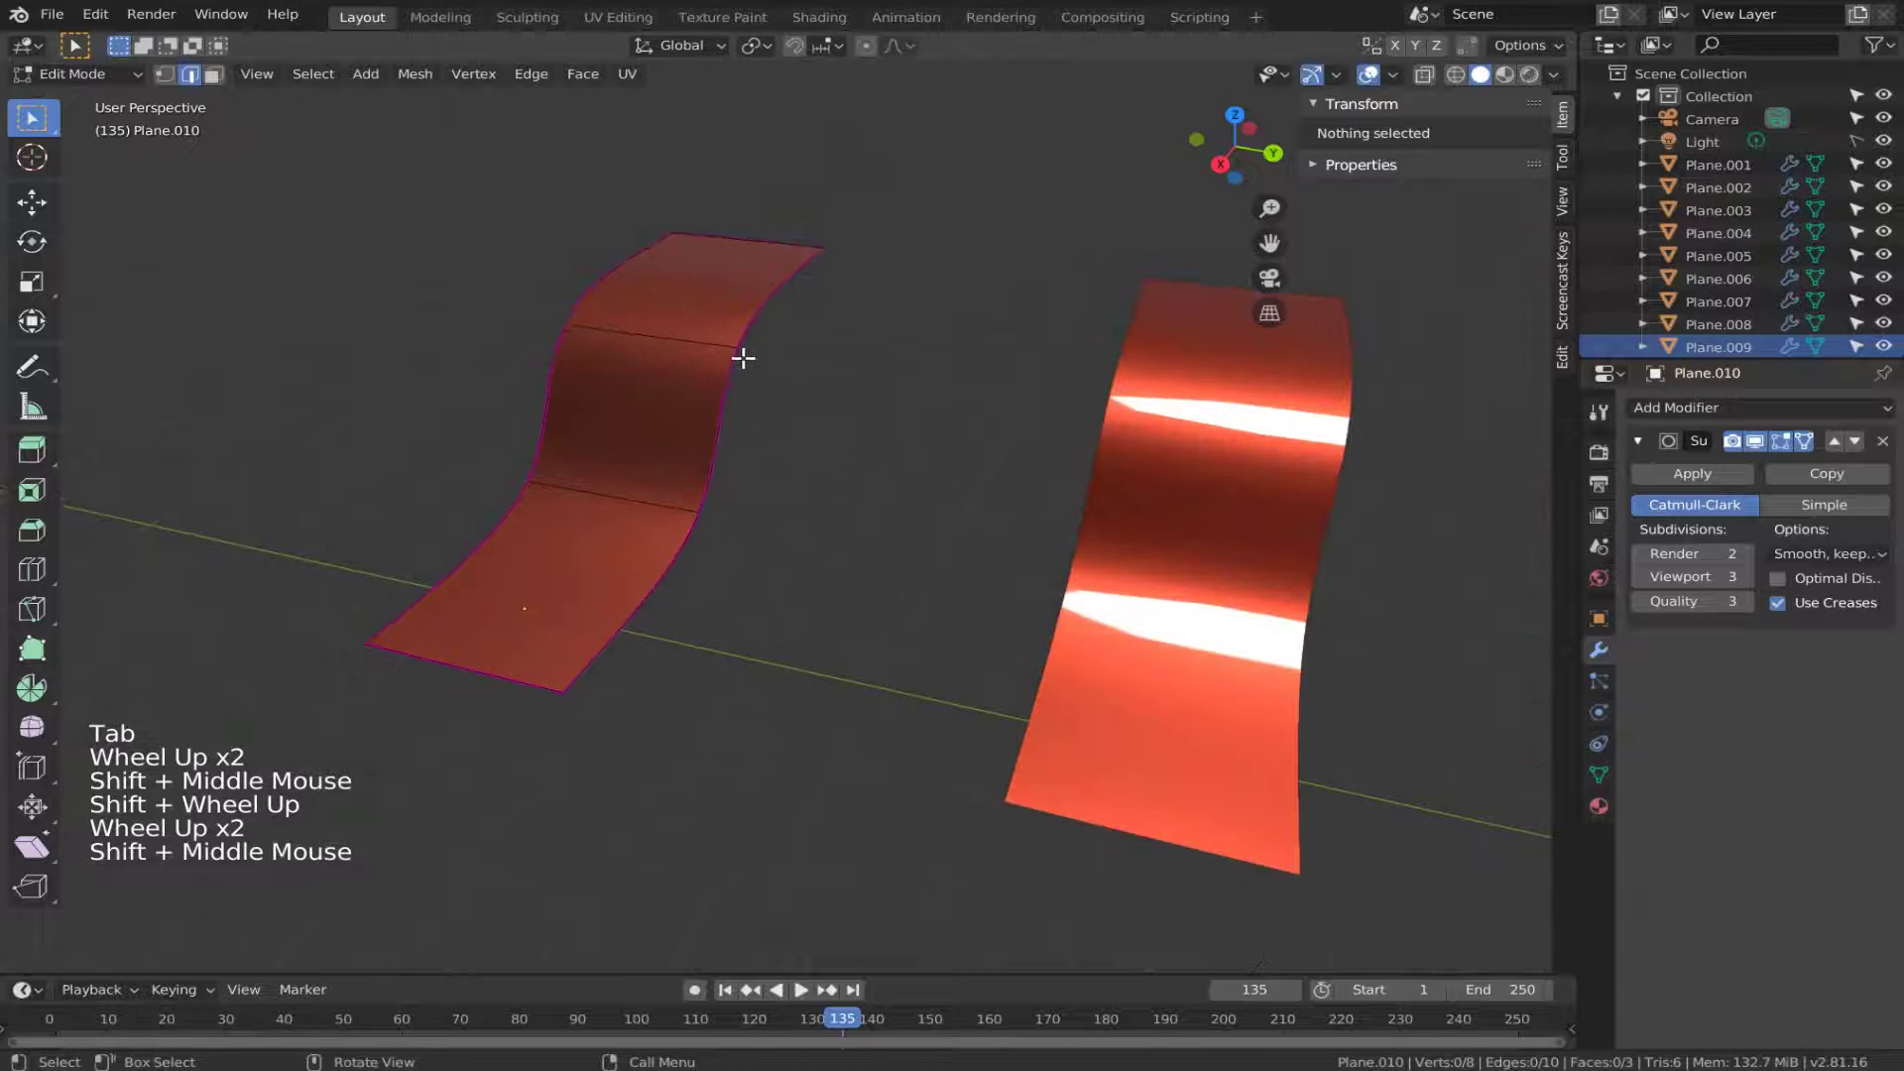
{"action": "key", "text": "ctrl+r"}
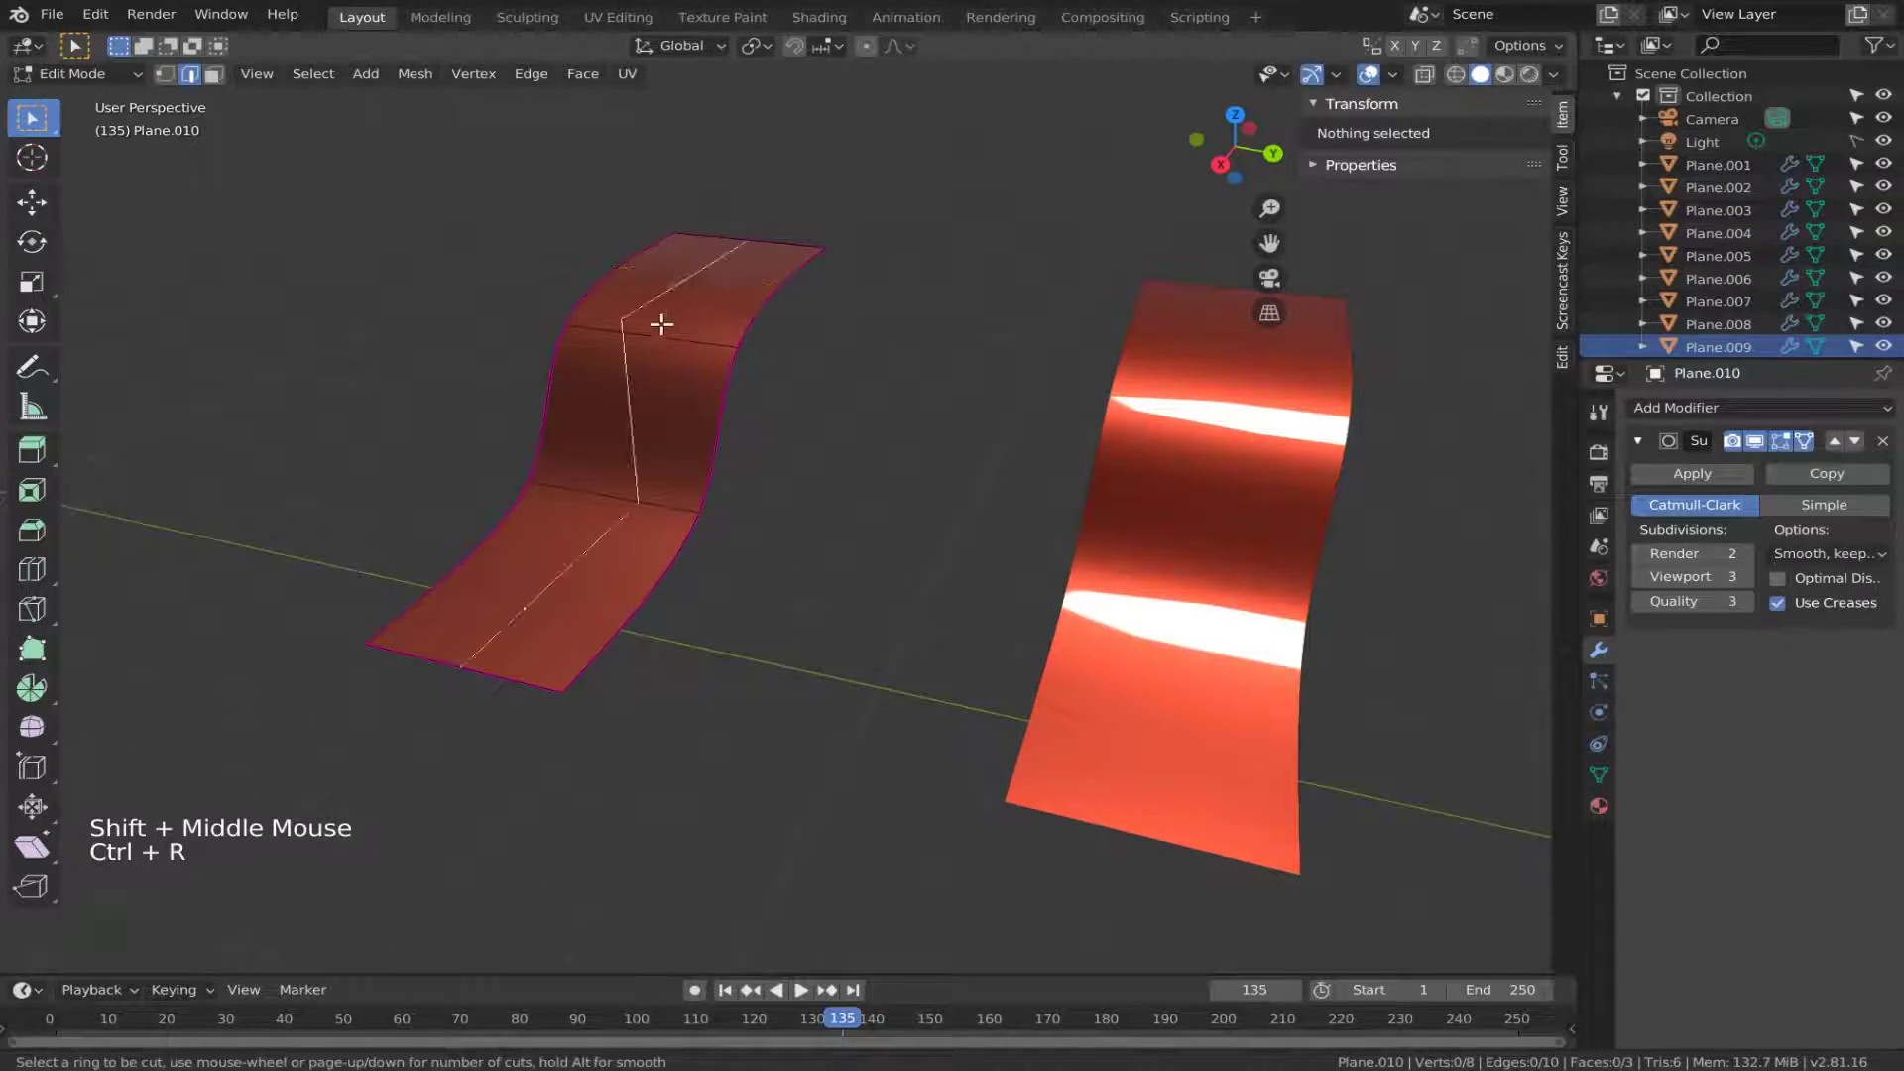
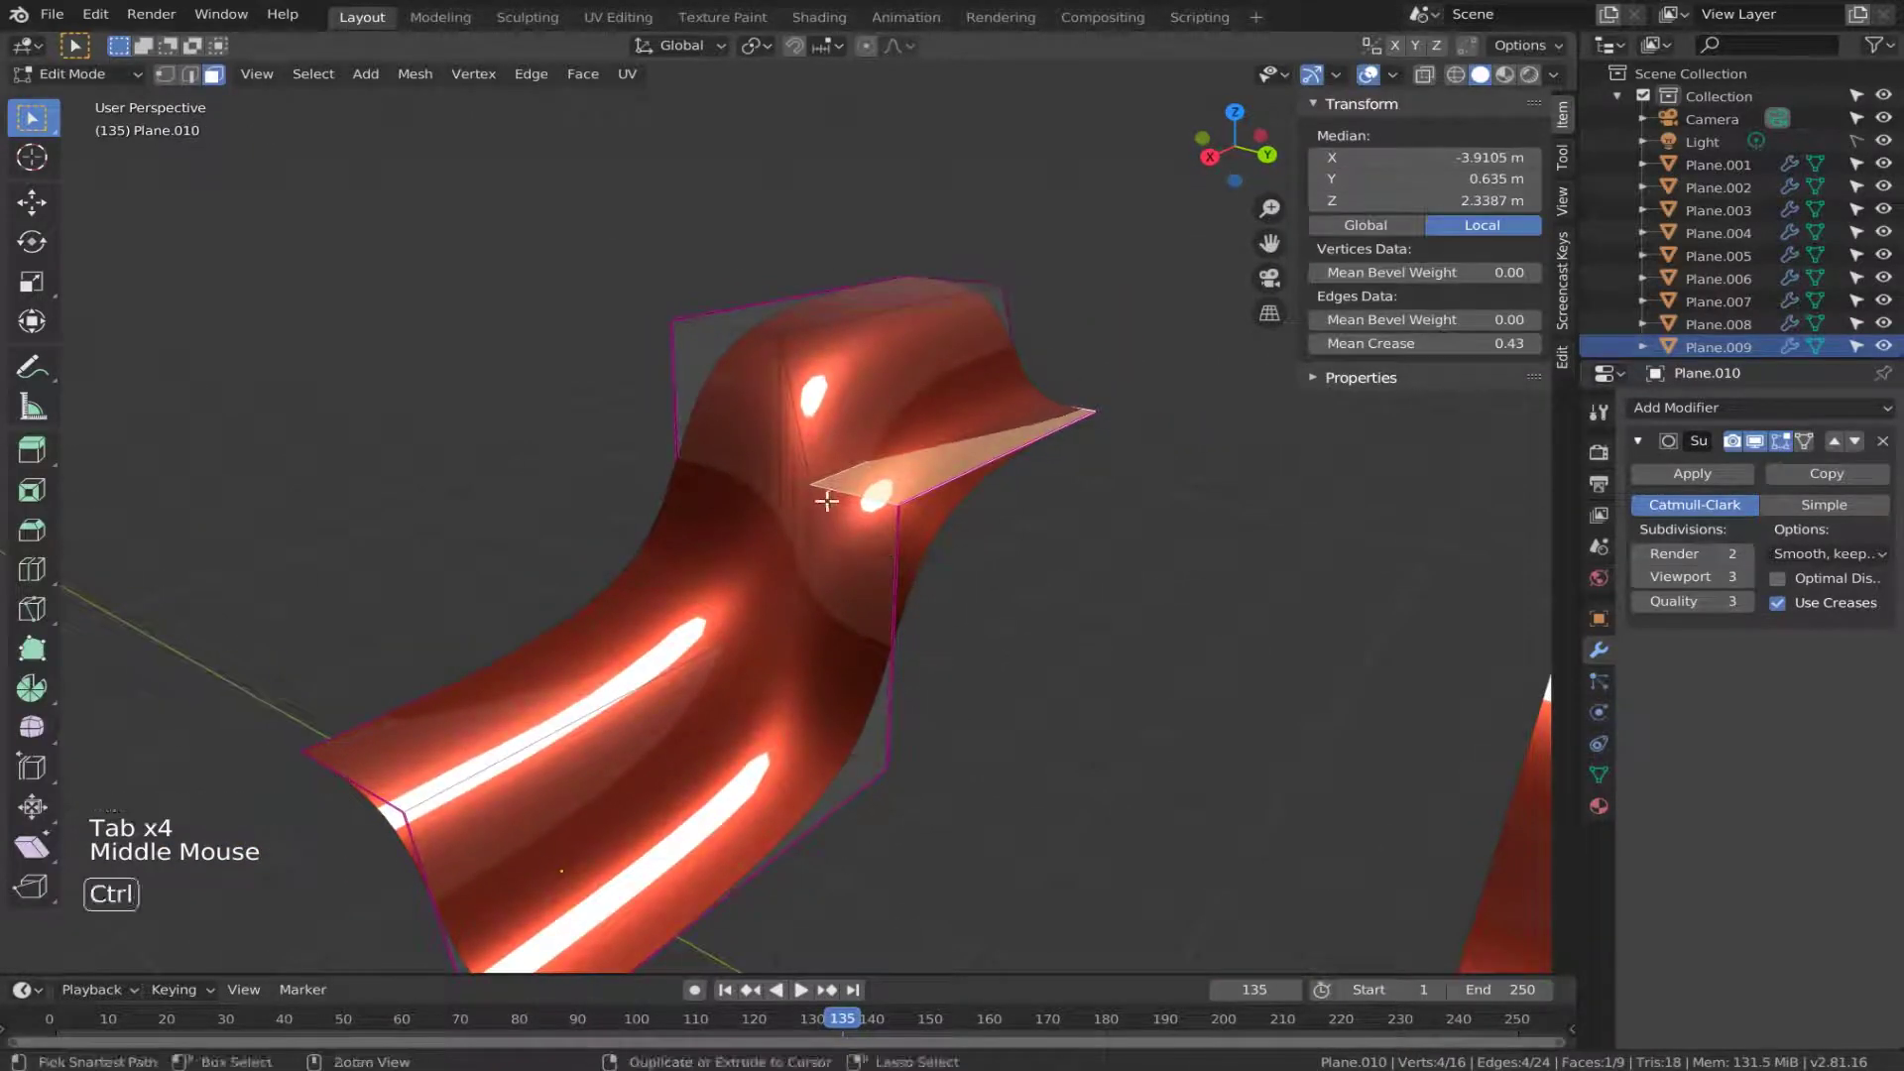
Add two more edge loops slid close to the upper bend edge to sharpen the fold.
{"action": "key", "text": "ctrl+r"}
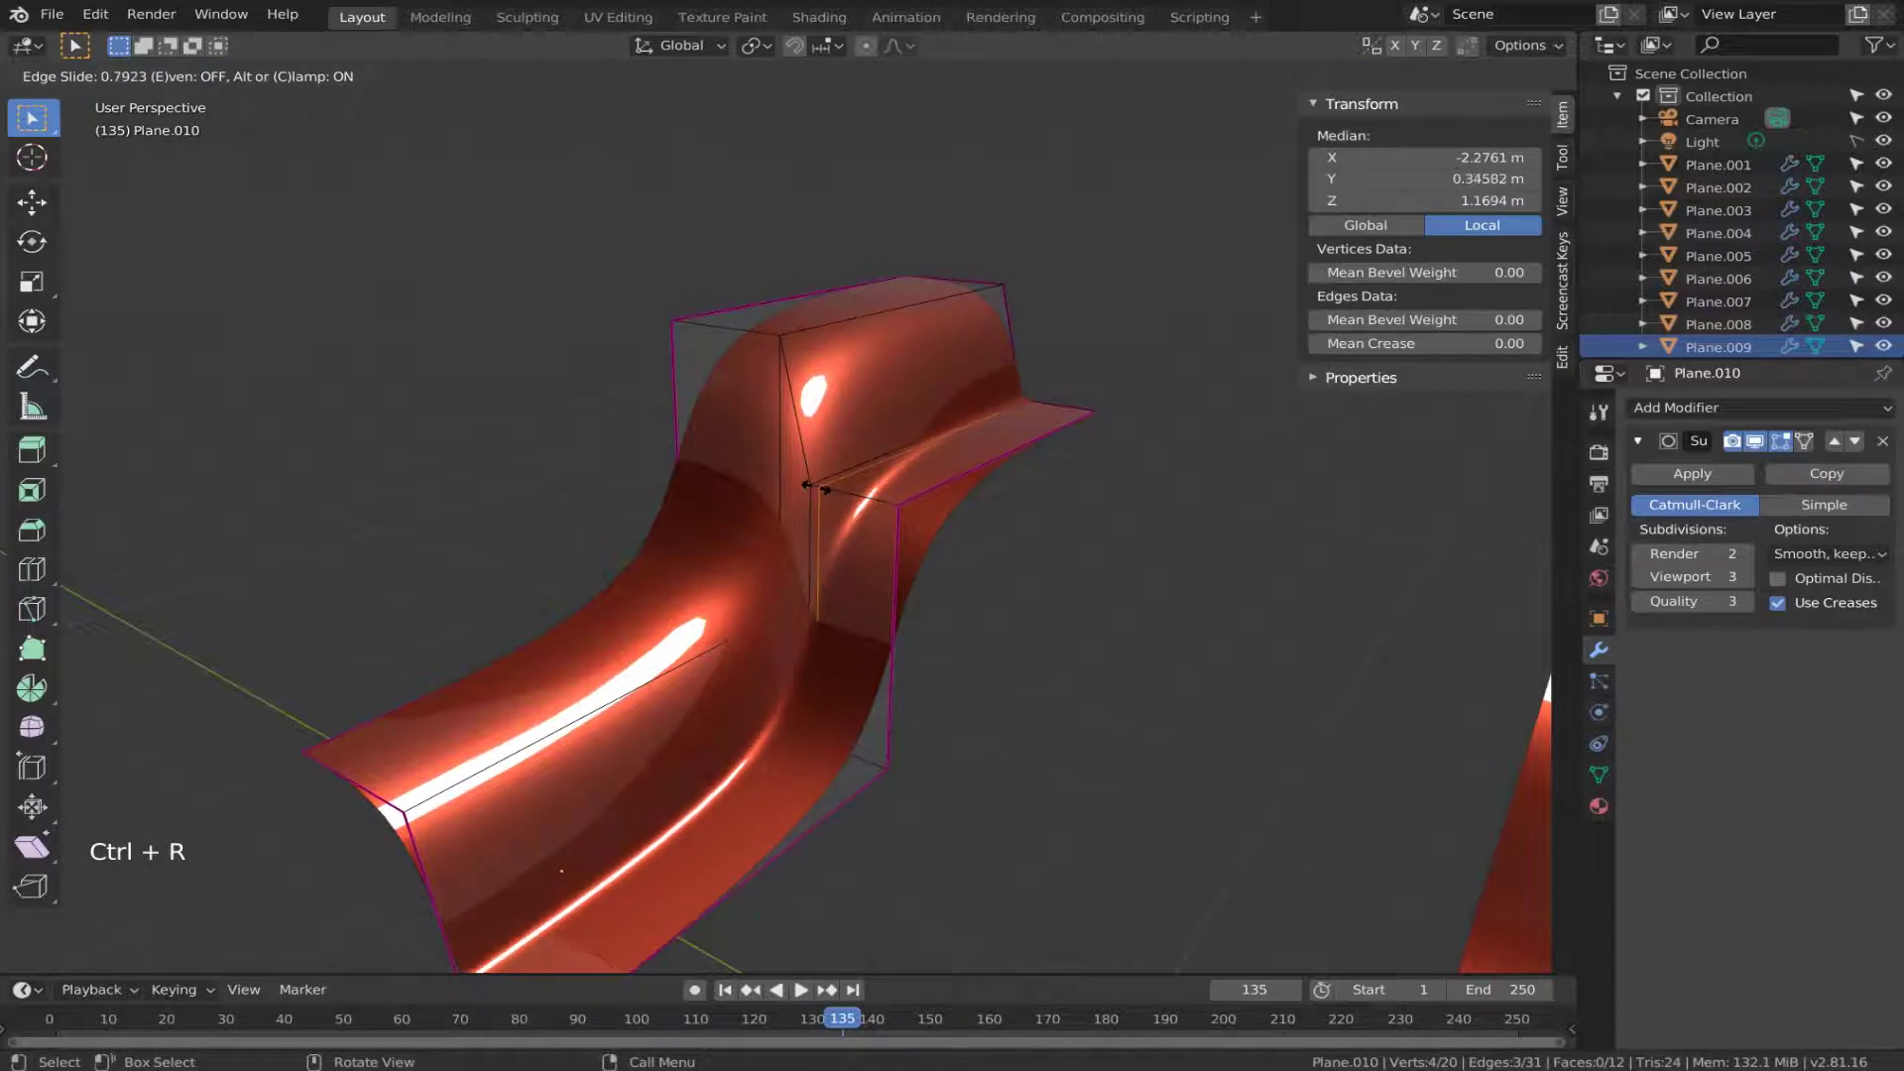
{"action": "key", "text": "ctrl+r"}
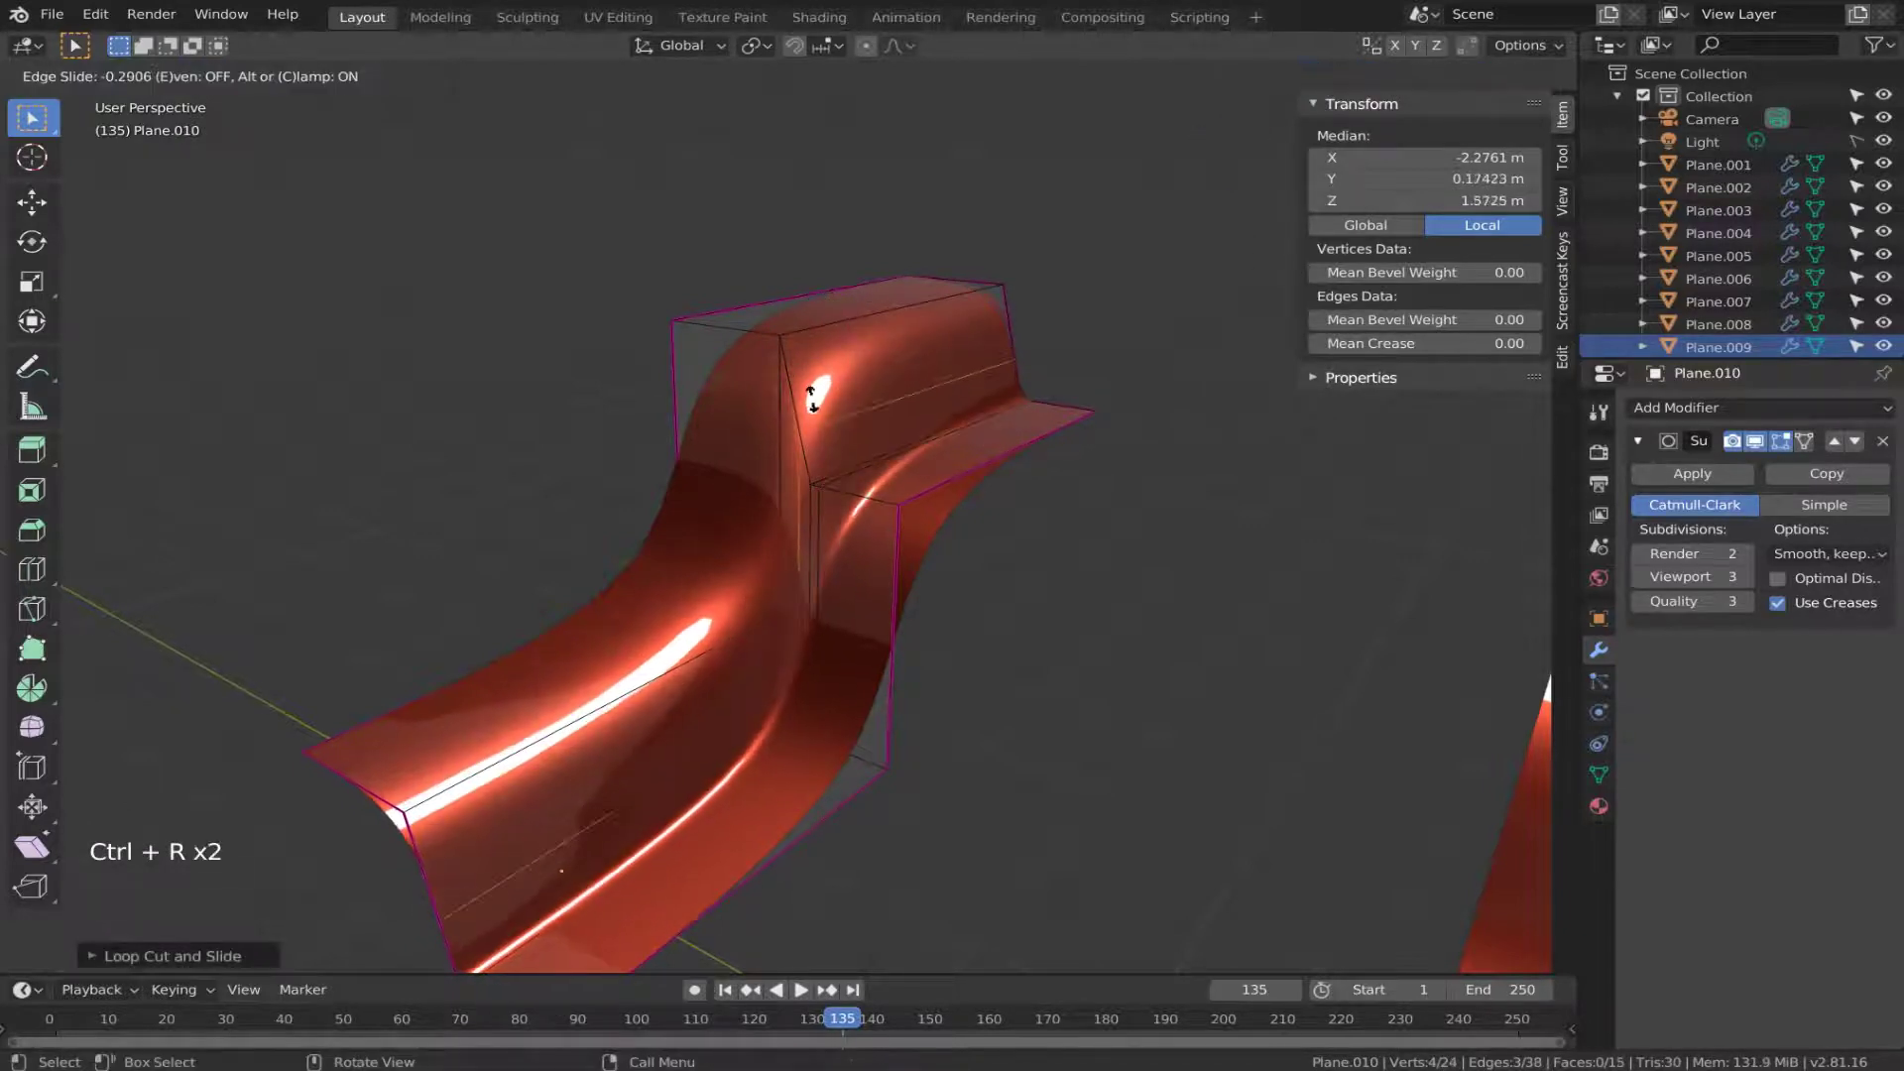
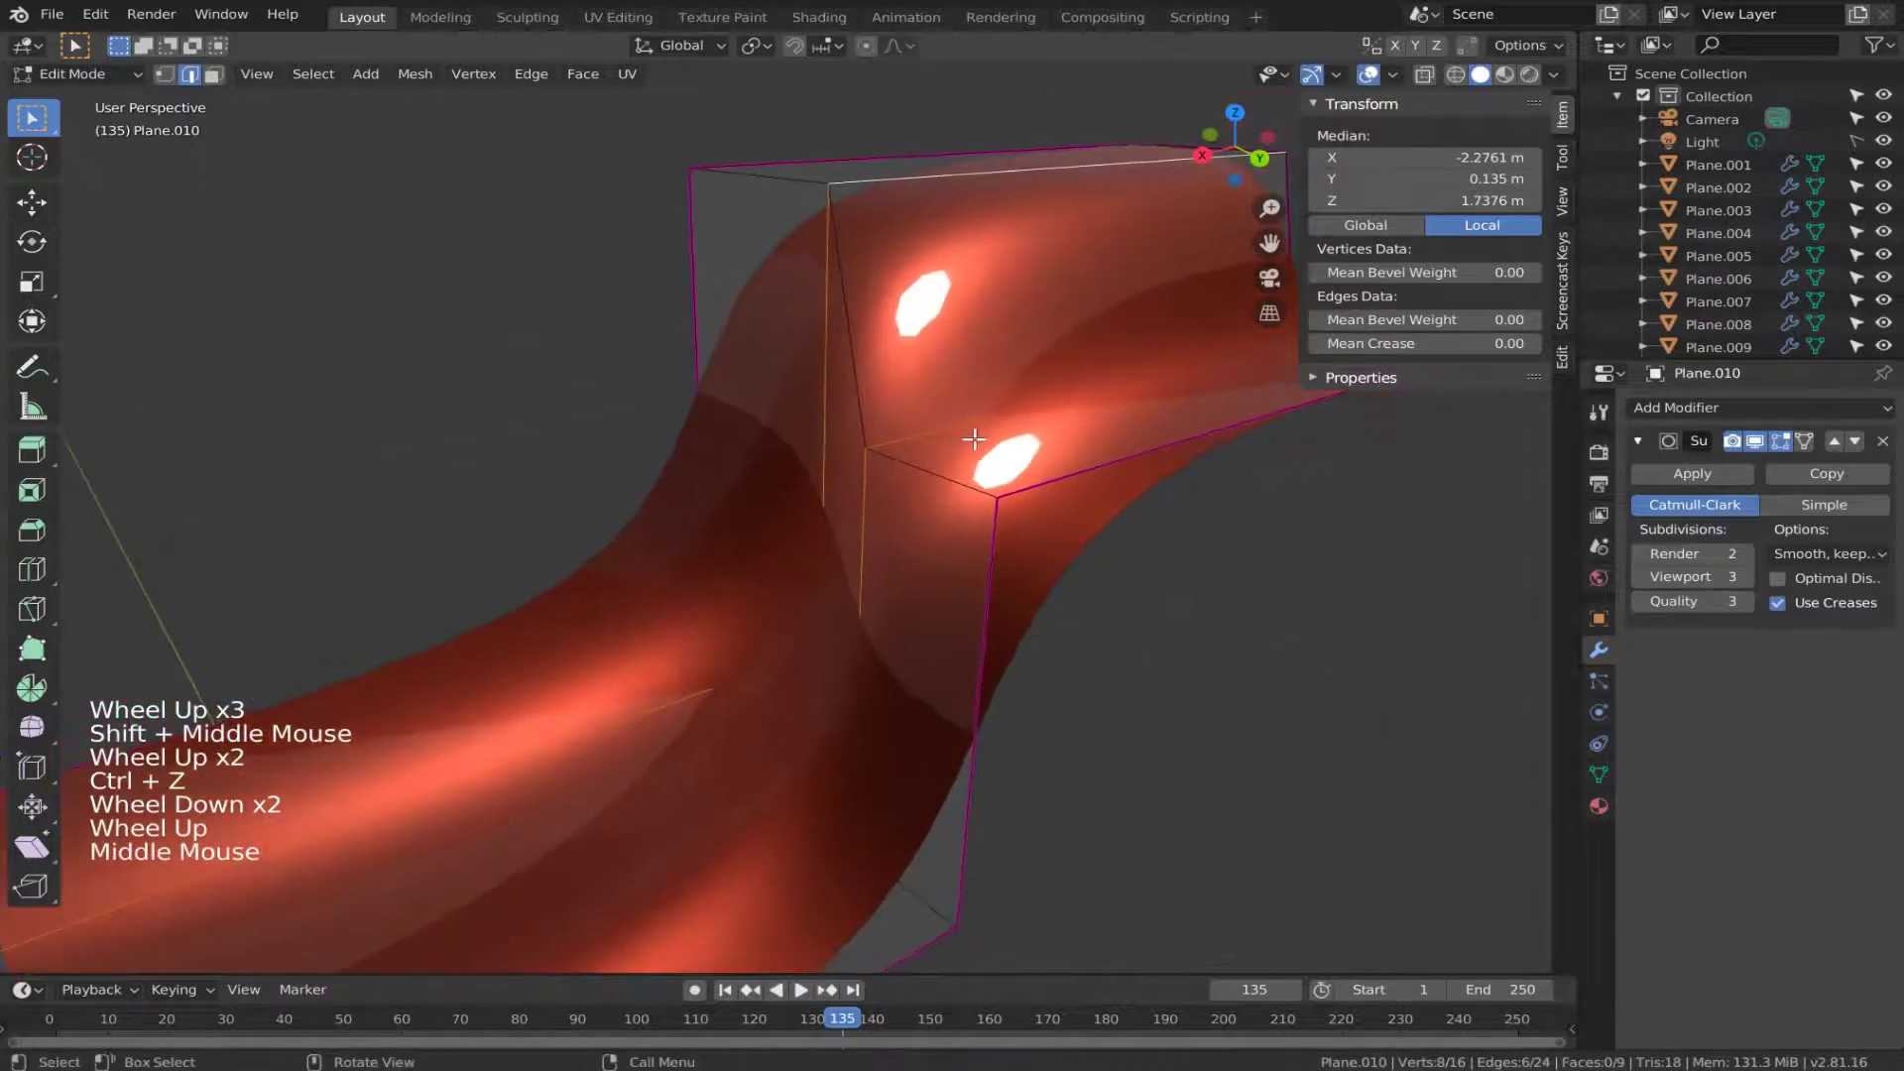
Select both corner edge loops of Plane.010 and bevel them narrowly.
{"action": "left_click", "coordinate": [1818, 451]}
{"action": "left_click", "coordinate": [1816, 458]}
{"action": "key", "text": "ctrl+b"}
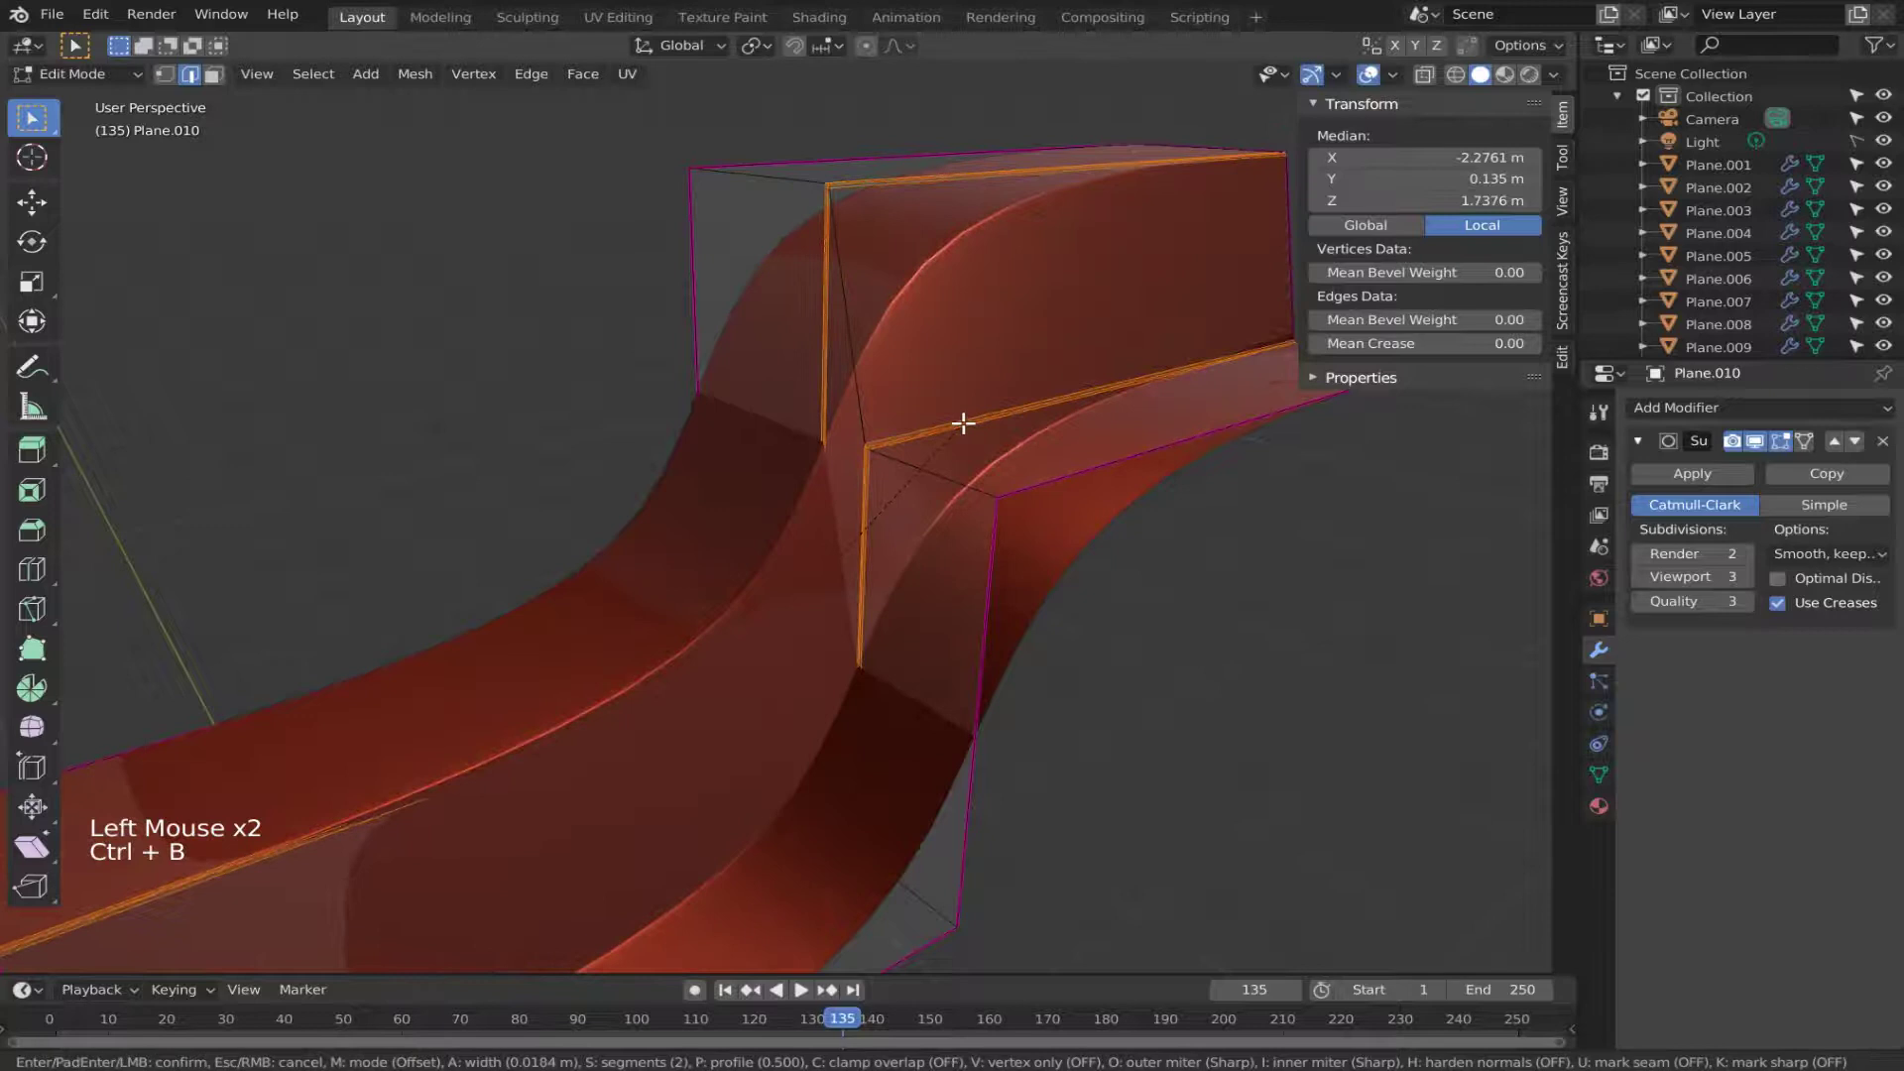
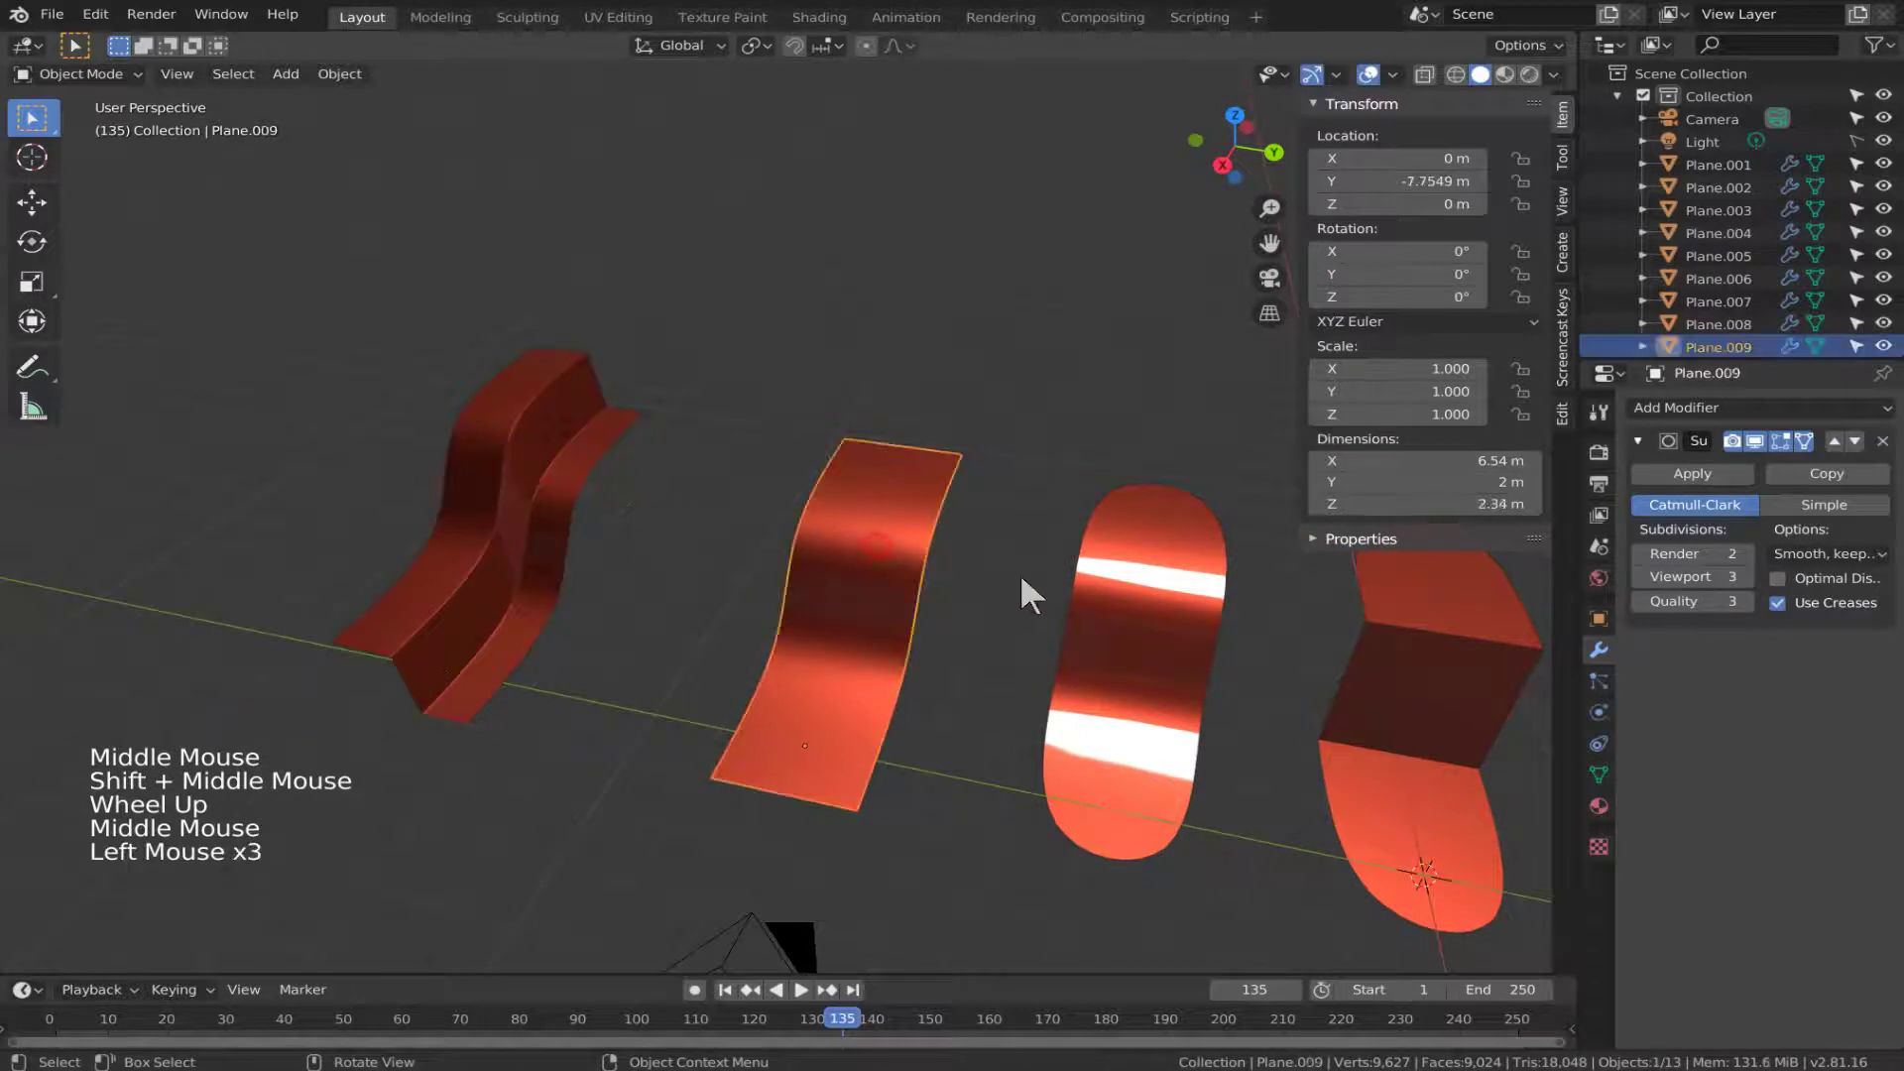
Select Plane.008, enter edge editing on its bend edges and bring up the edge context menu.
{"action": "middle_click", "coordinate": [898, 548]}
{"action": "left_click", "coordinate": [919, 560]}
{"action": "right_click", "coordinate": [948, 553]}
{"action": "left_click", "coordinate": [891, 393]}
{"action": "left_click", "coordinate": [958, 500]}
{"action": "key", "text": "2"}
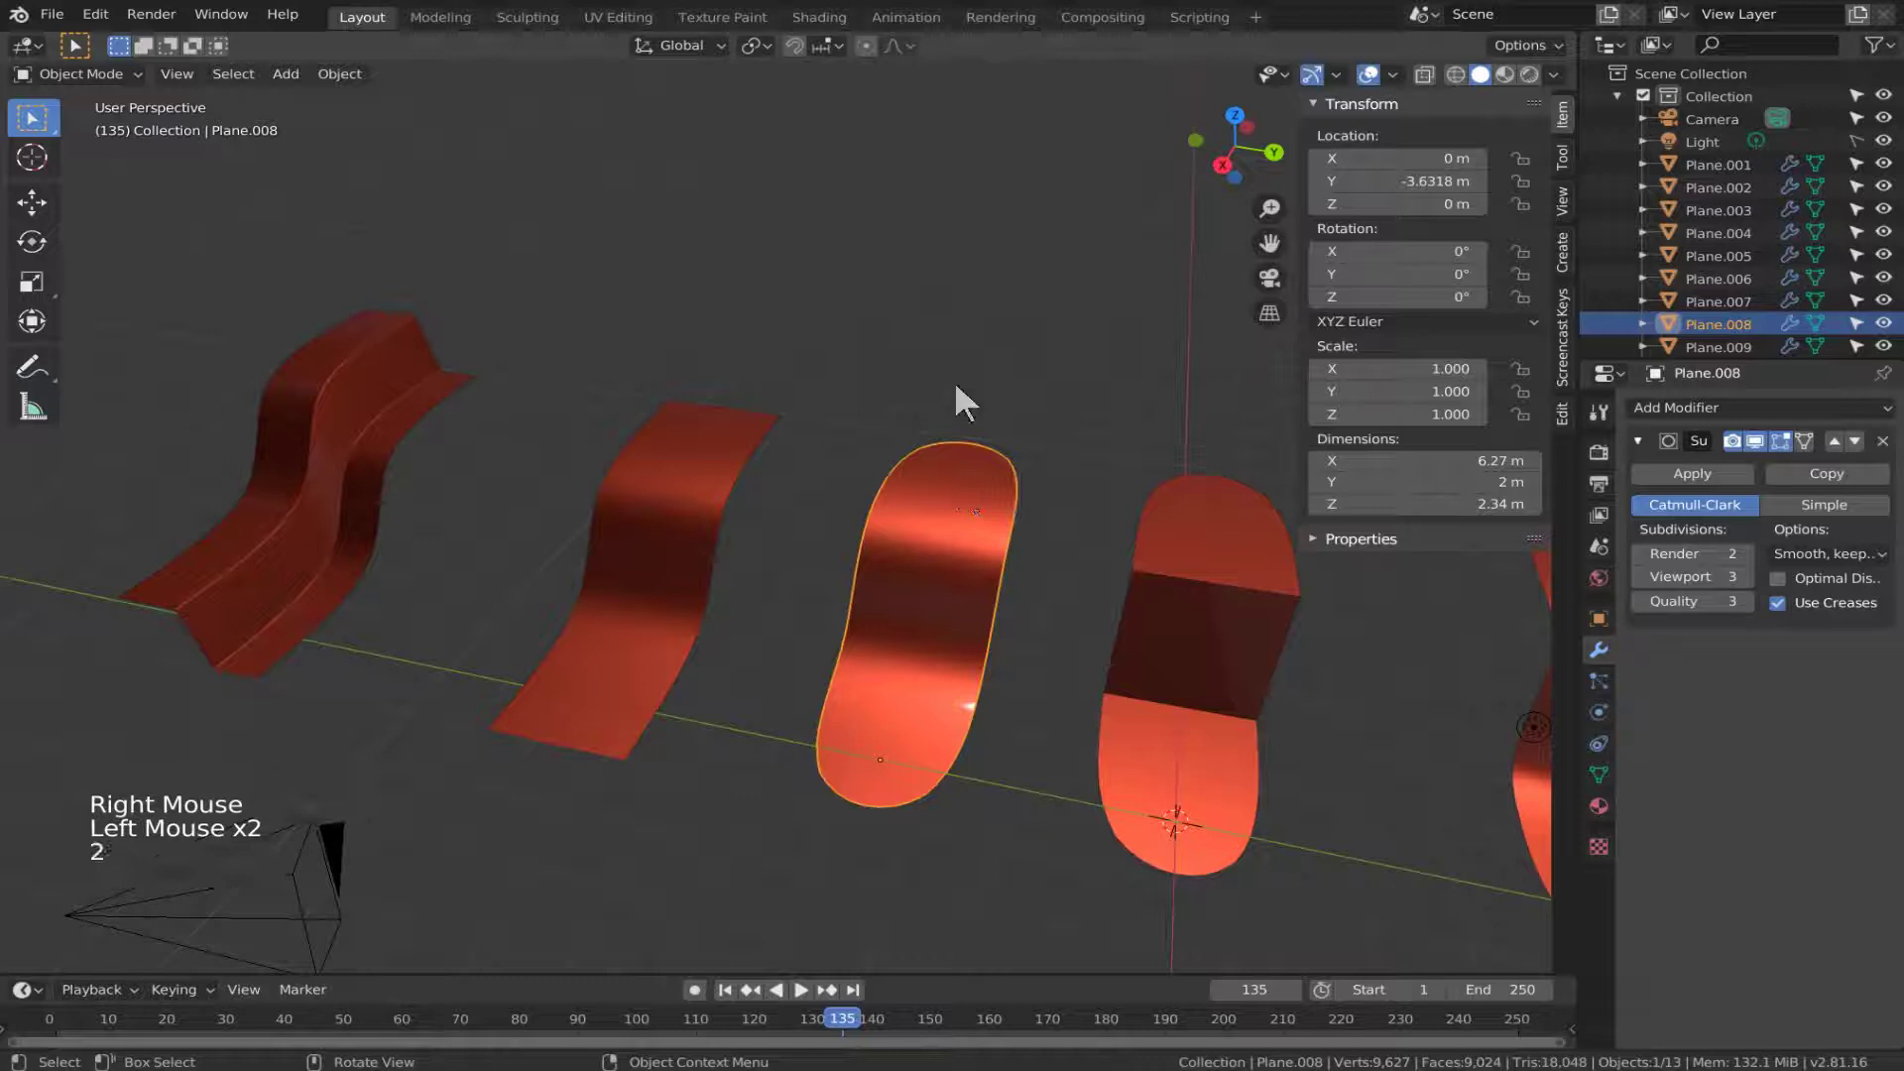
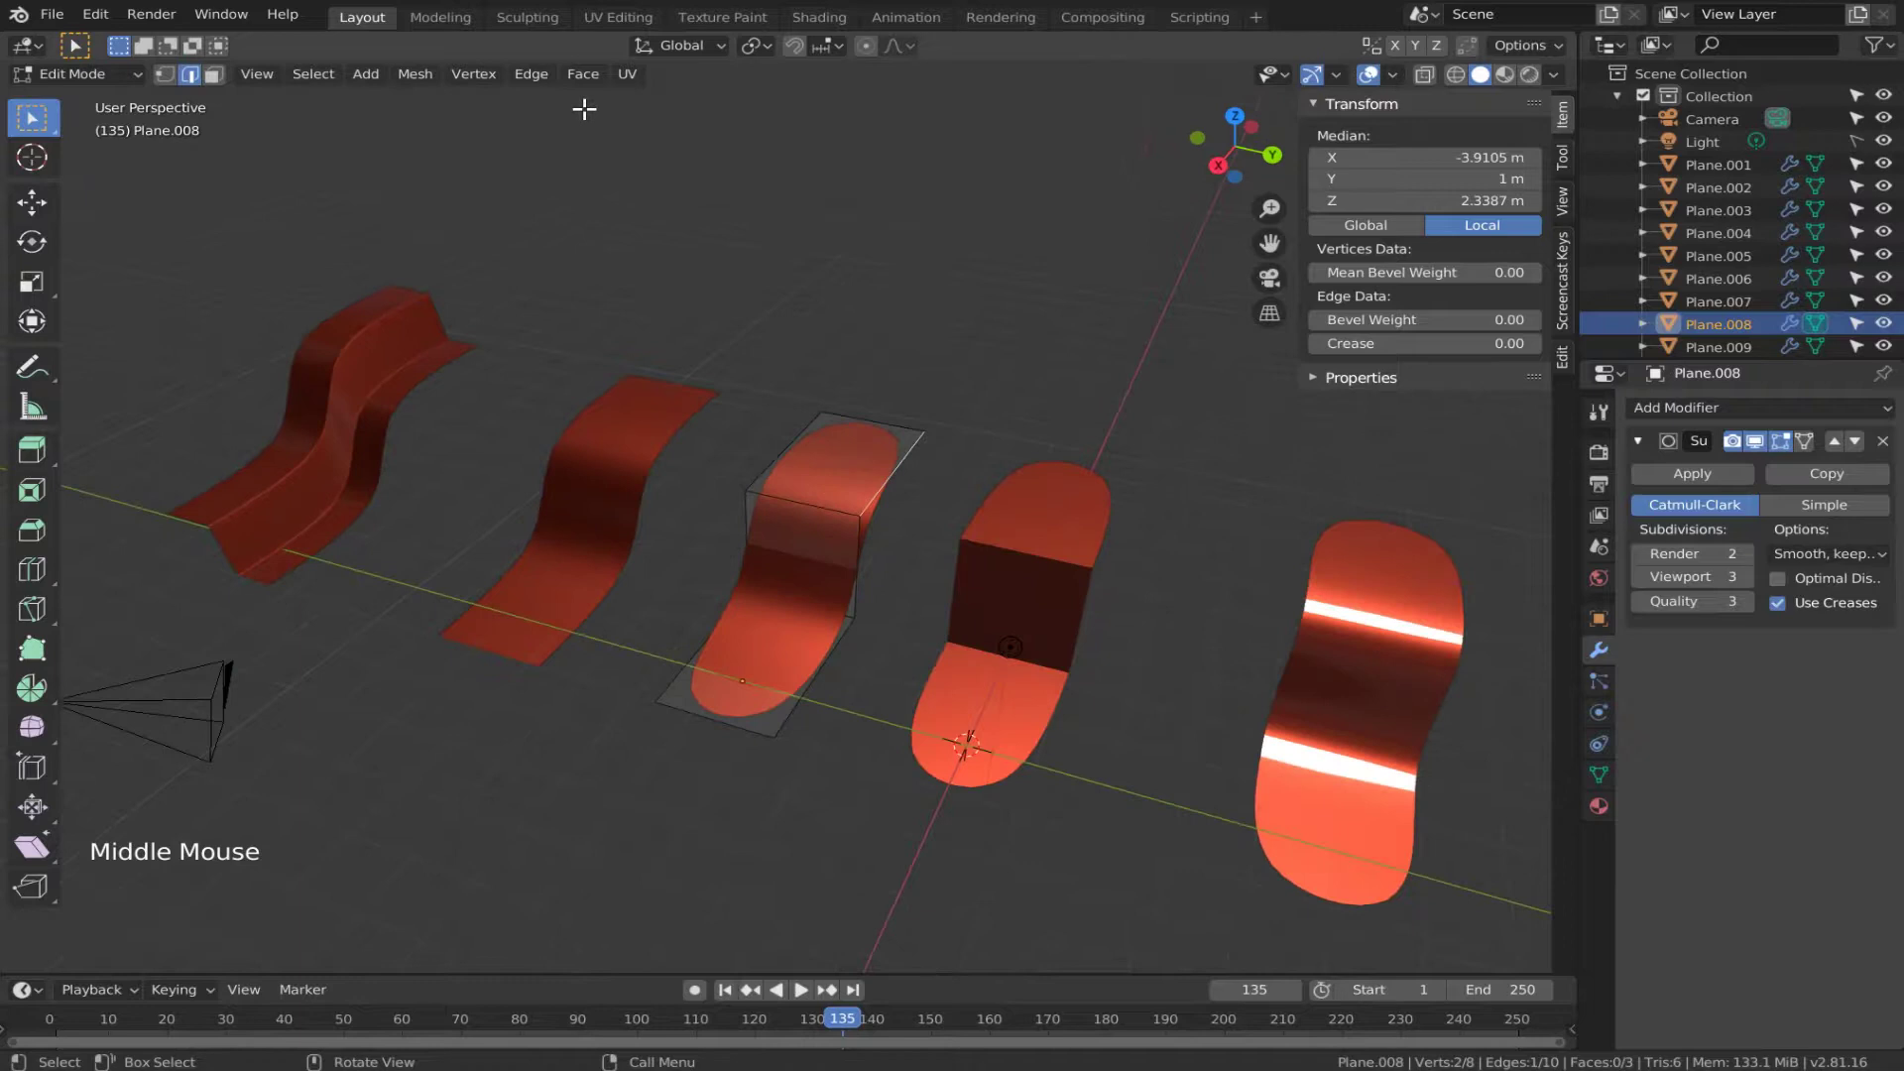
{"action": "right_click", "coordinate": [842, 514]}
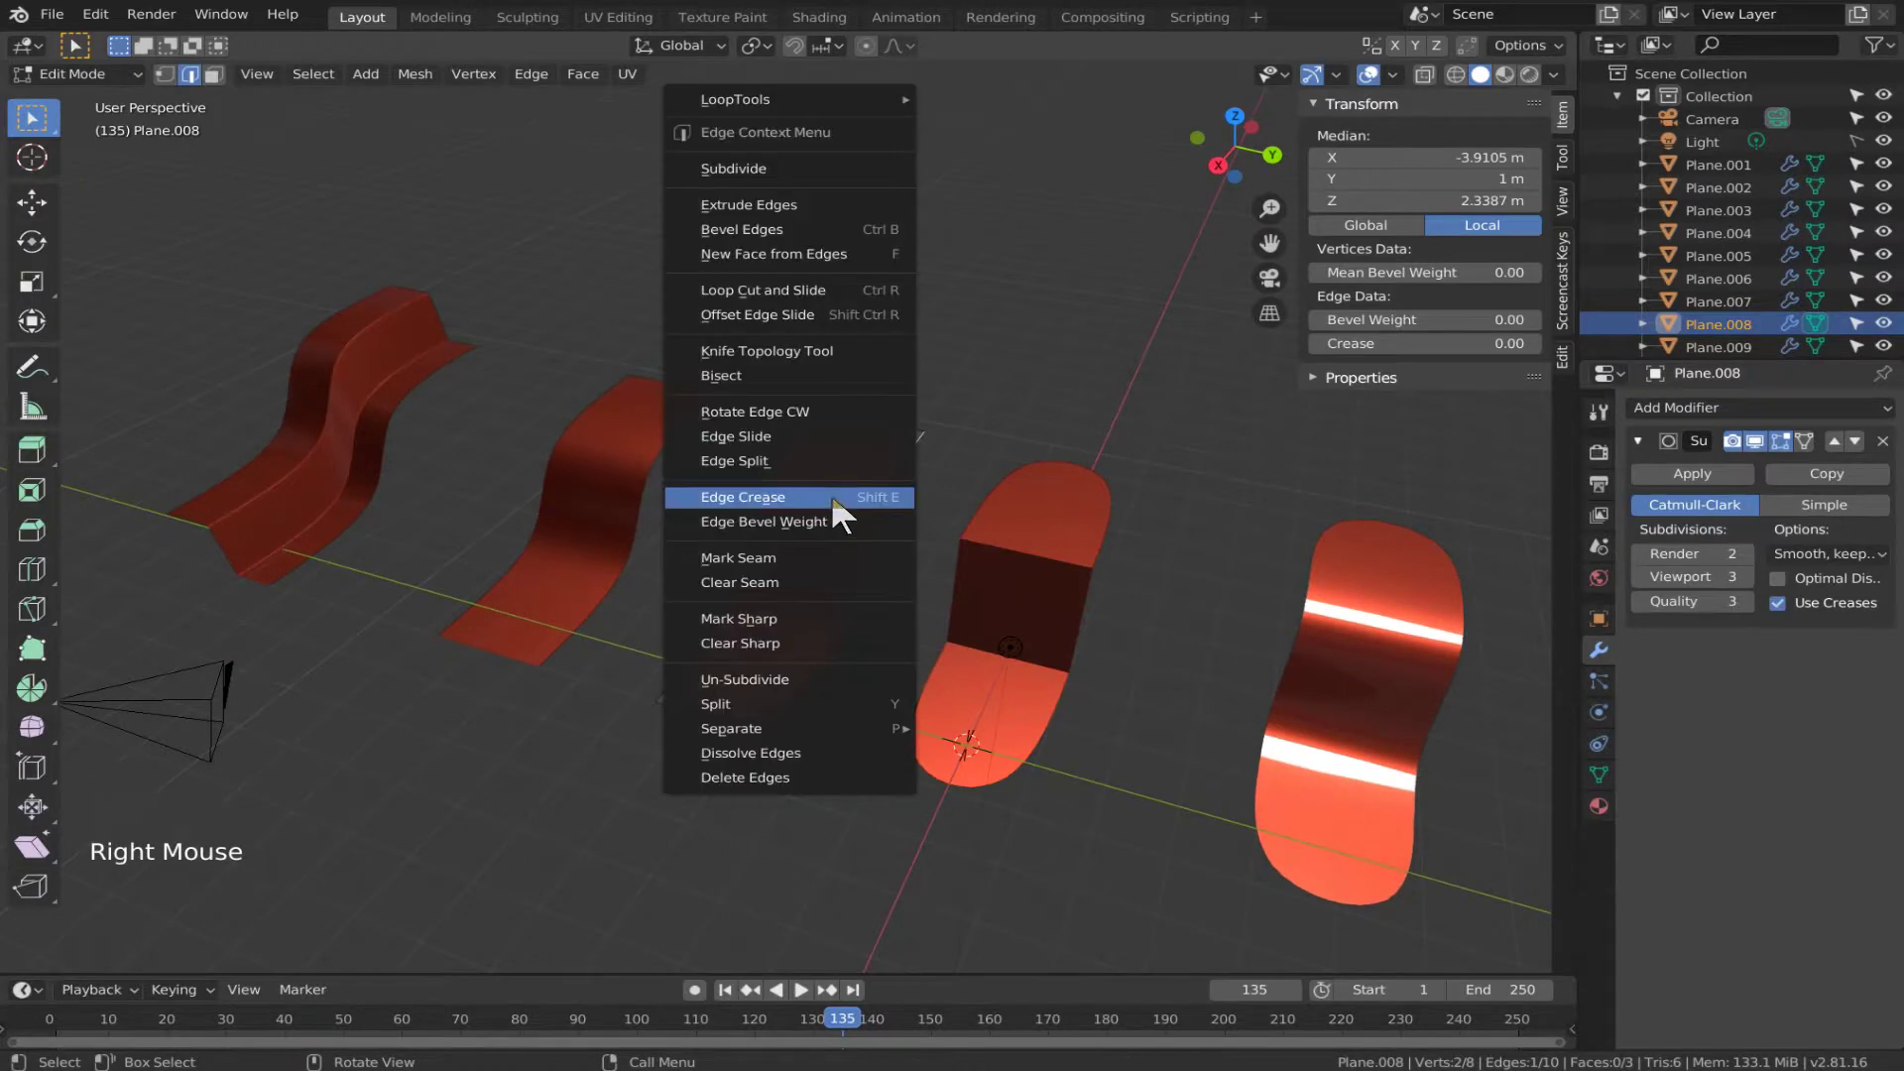